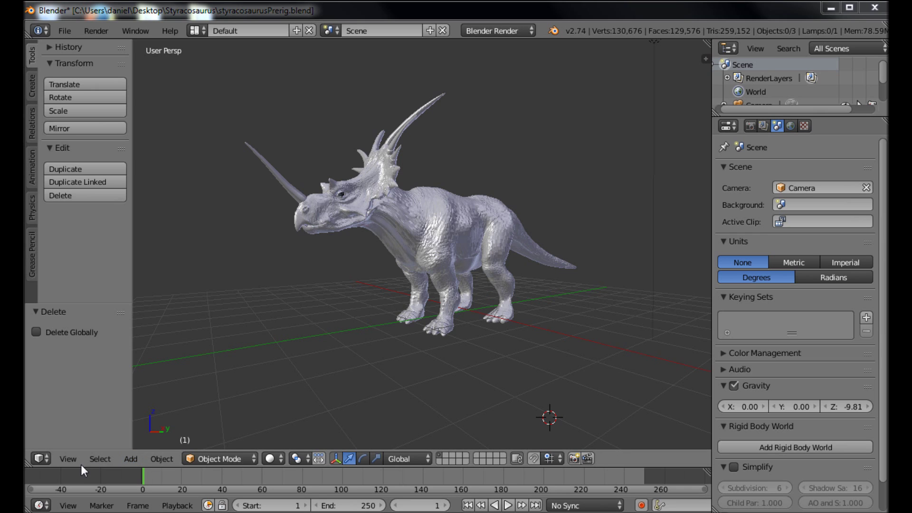
- Switch to orthographic projection, snap the 3D cursor to the world centre, and set the front view
left_click(79, 465)
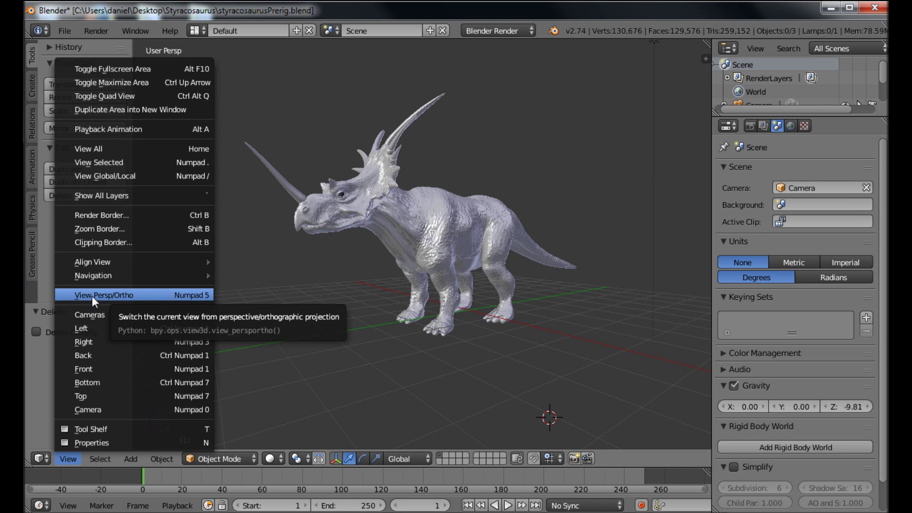
left_click(95, 302)
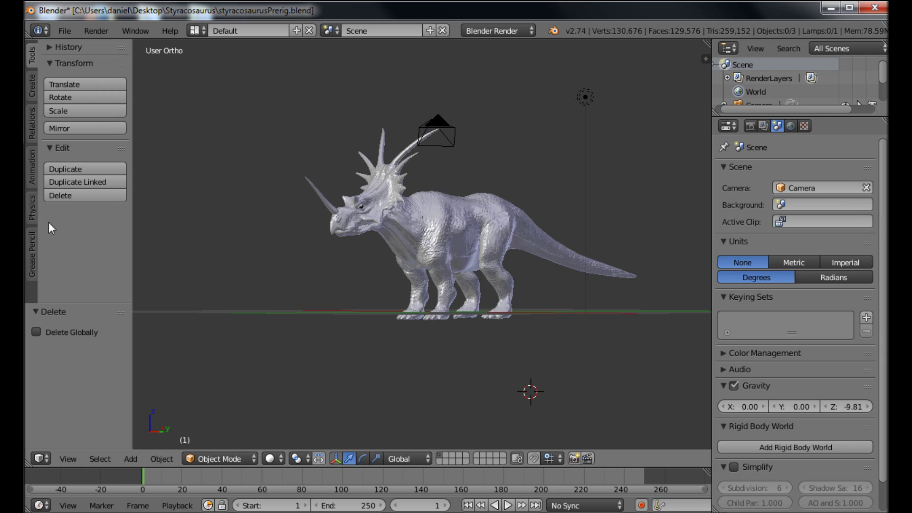
left_click(166, 467)
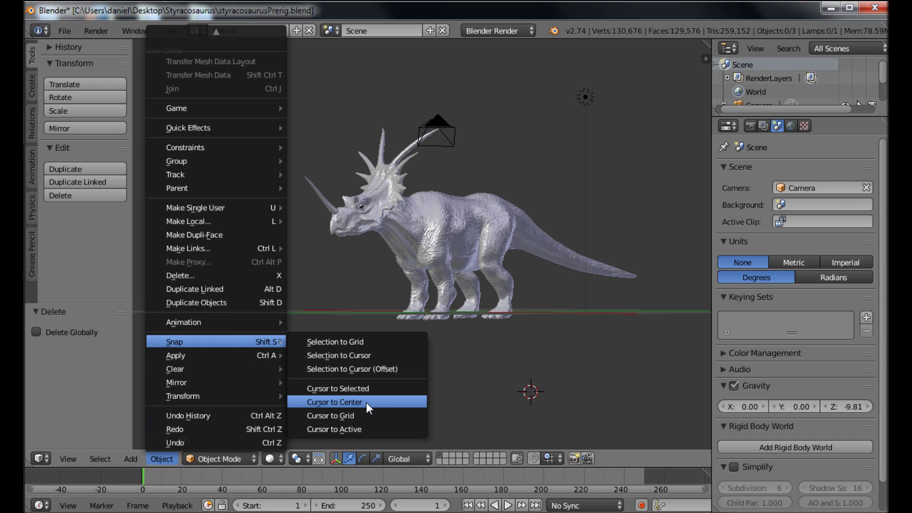
left_click(370, 407)
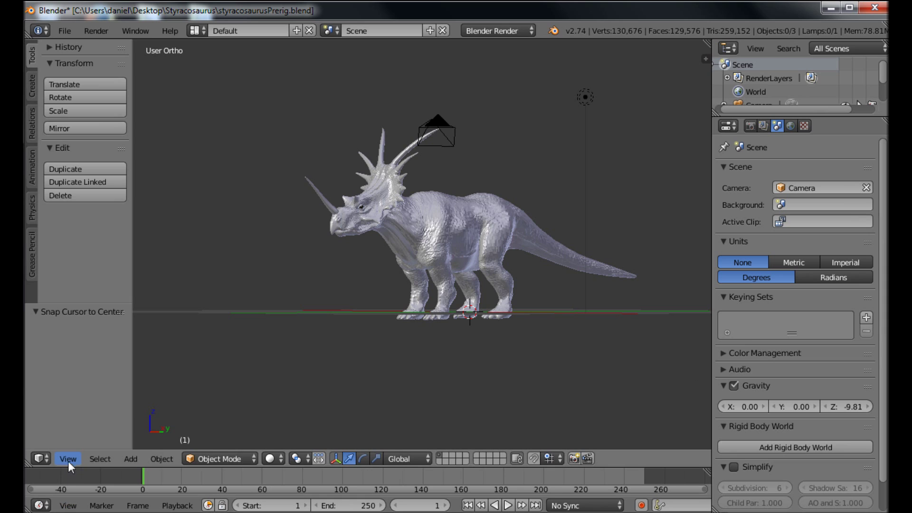
left_click(72, 465)
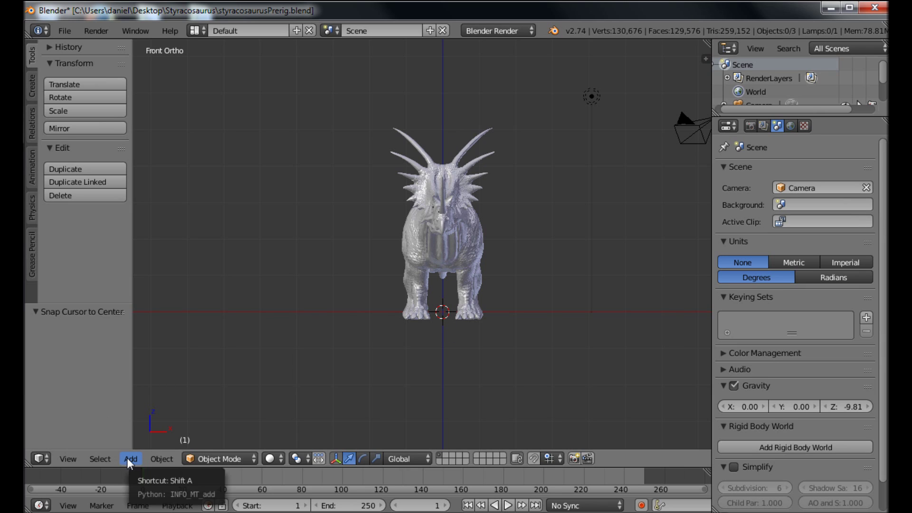
- Add a single-bone armature at the cursor and raise it up into the dinosaur's hips
left_click(133, 463)
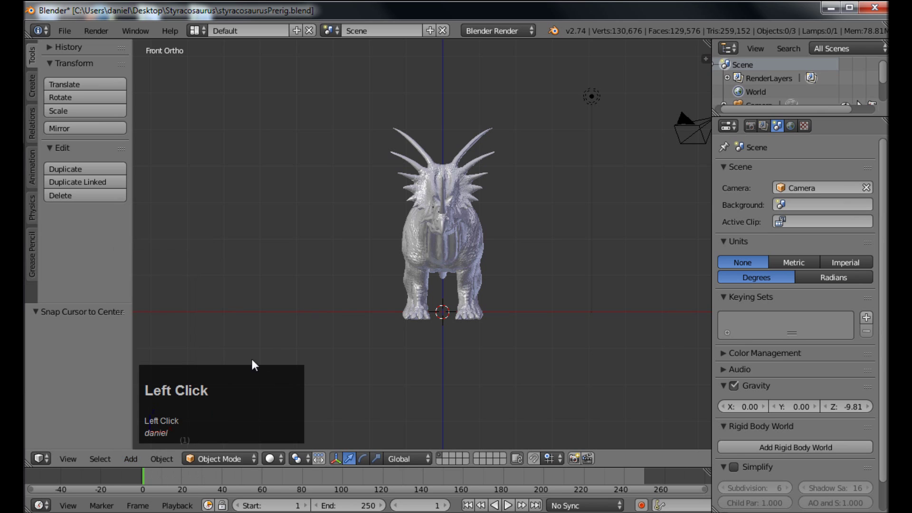
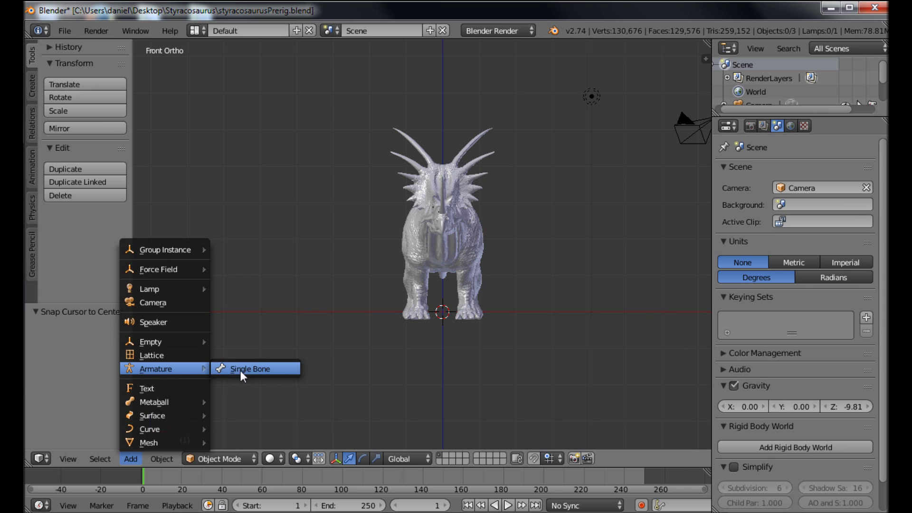
left_click(243, 376)
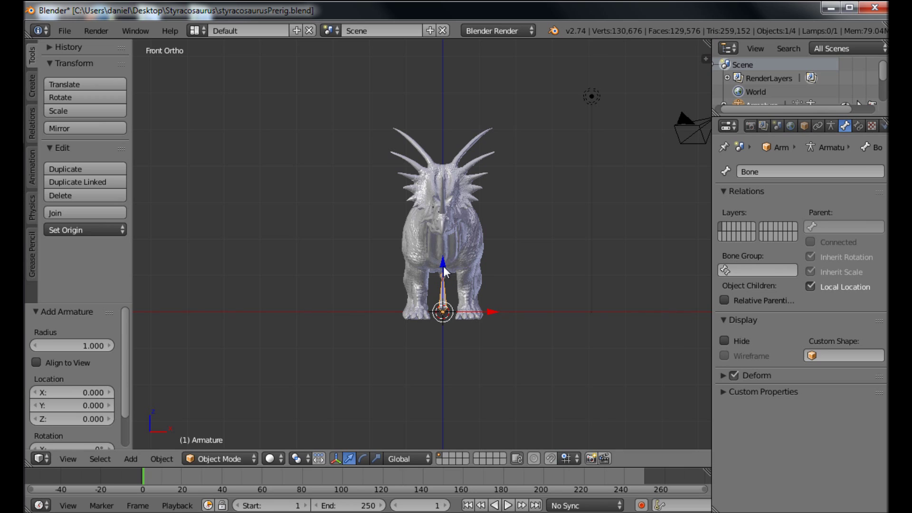
left_click_drag(447, 271, 548, 351)
- Show the Armature data settings and view the dinosaur from the right side
left_click_drag(547, 351, 812, 196)
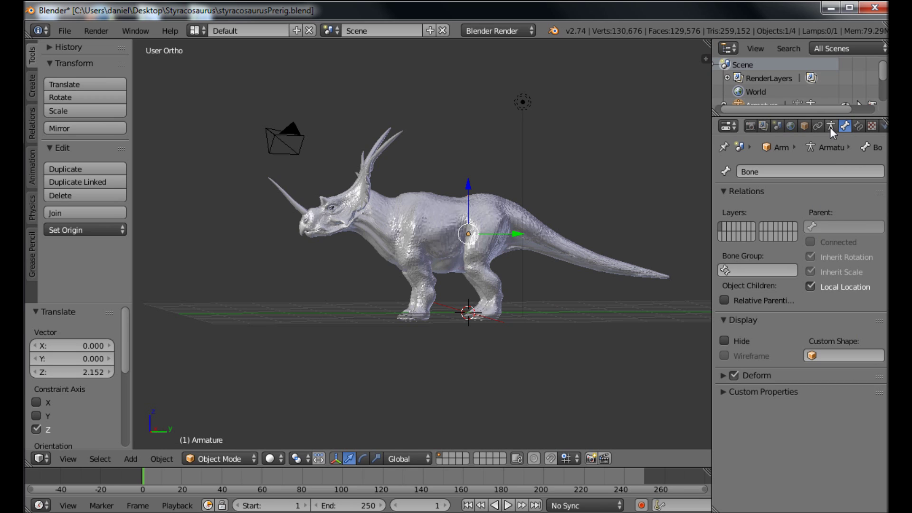
left_click(836, 133)
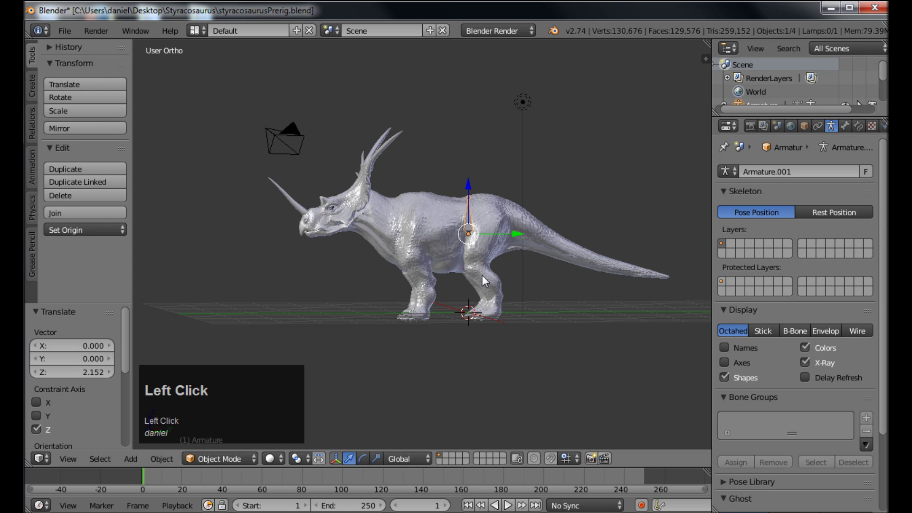
left_click_drag(460, 270, 97, 349)
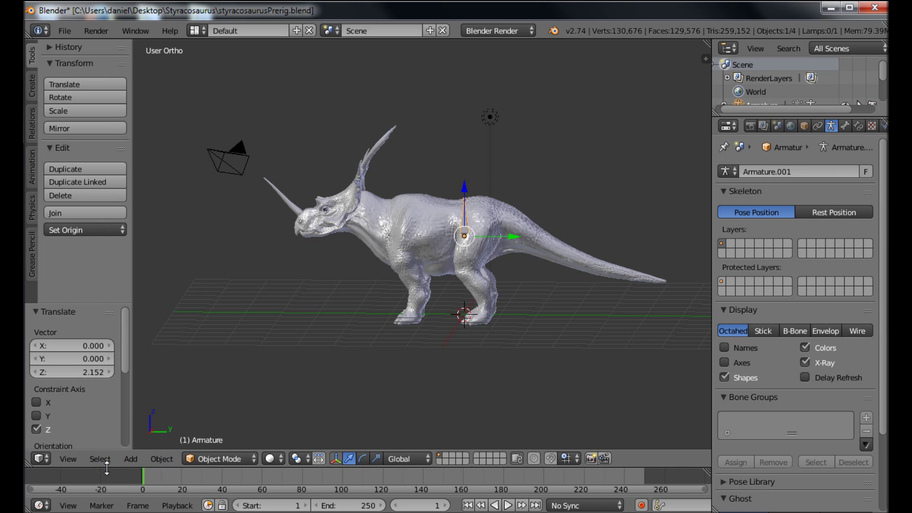
left_click(106, 465)
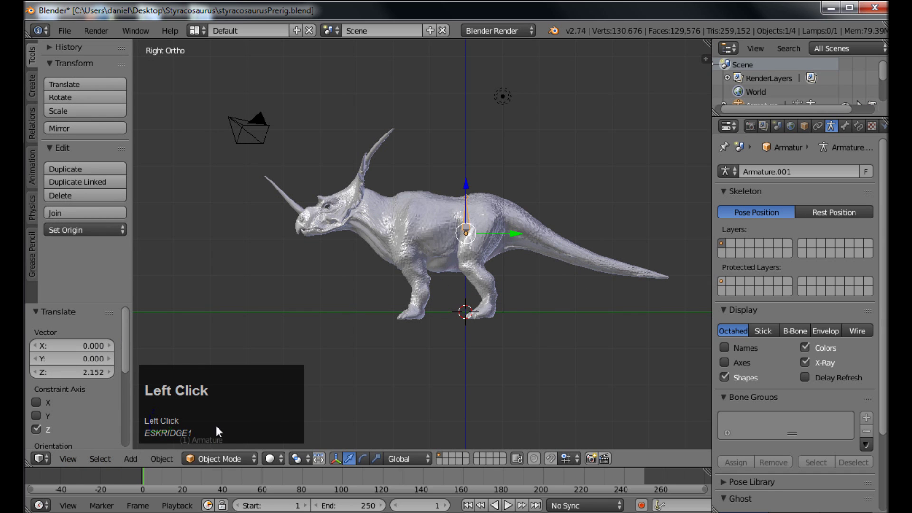
- Enter Edit Mode on the armature to adjust its first bone inside the hips
left_click(225, 466)
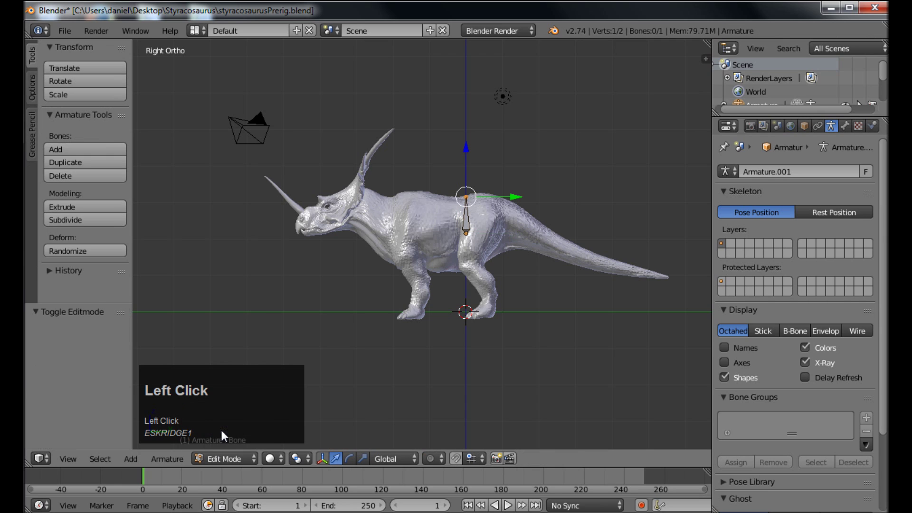
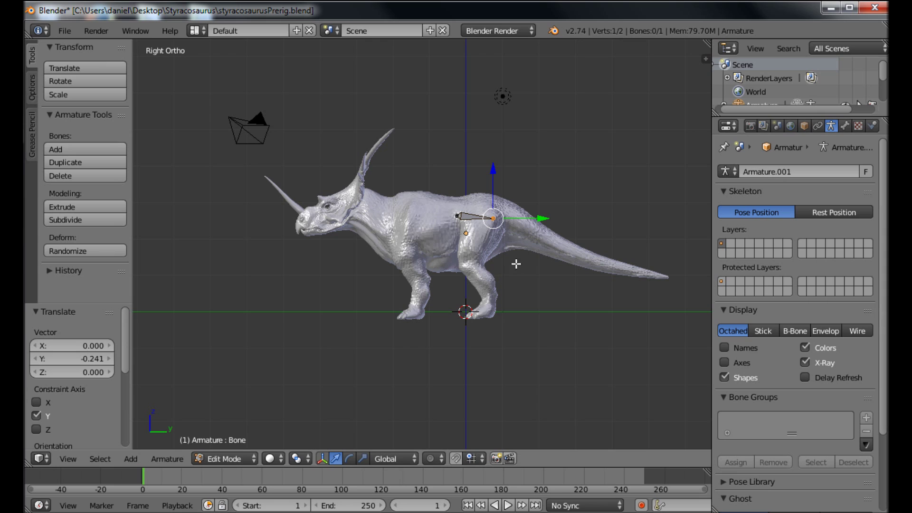
- Extrude two new bones from the first bone back along the tail
key("e")
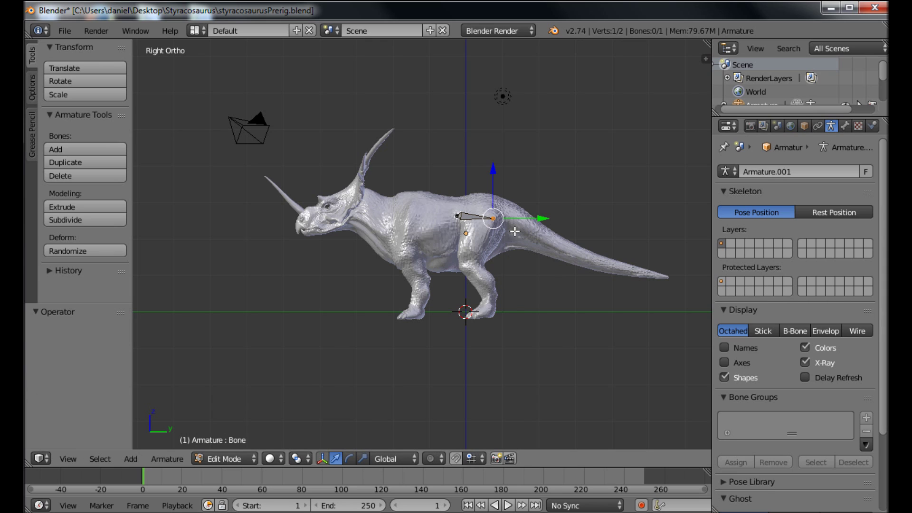
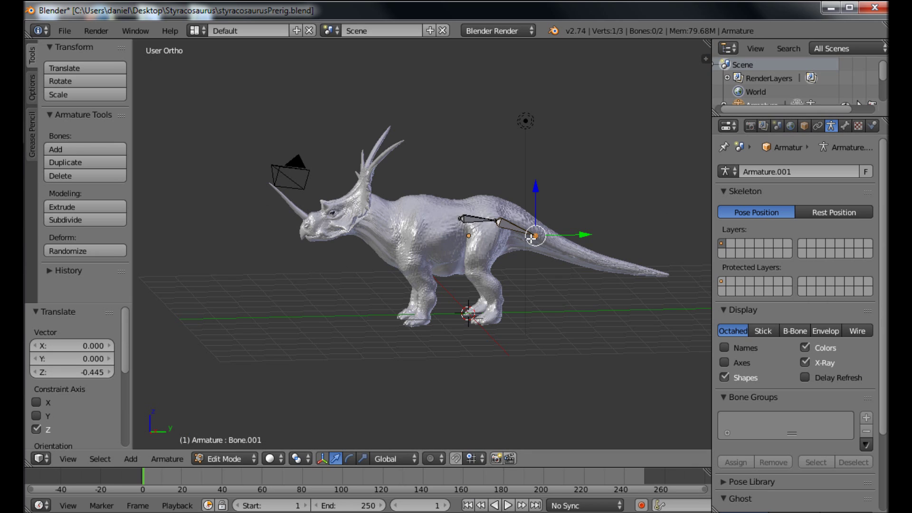
key("e")
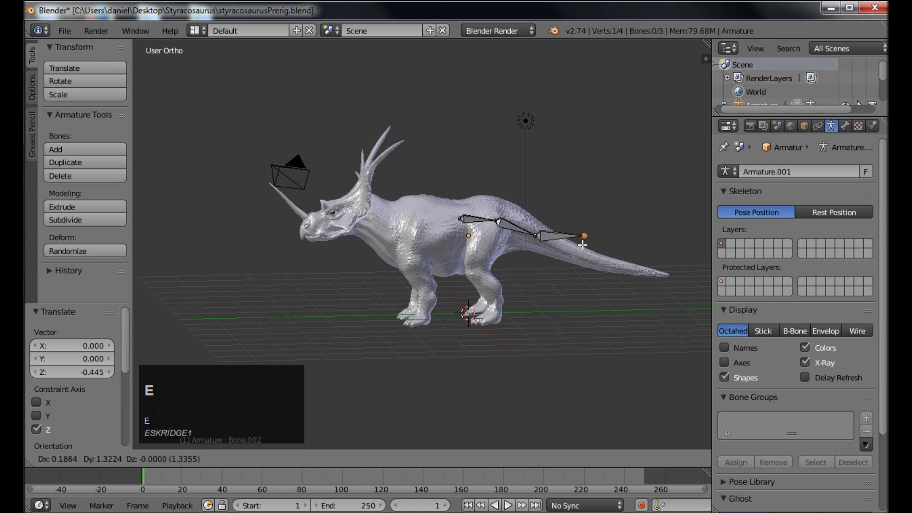
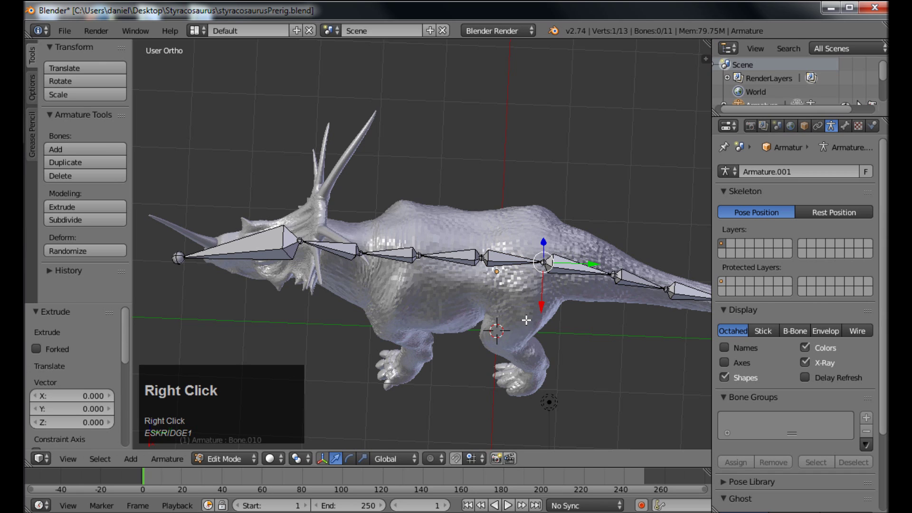
- Extrude a hip bone from the spine and move its joint -1 along the X axis
key("g")
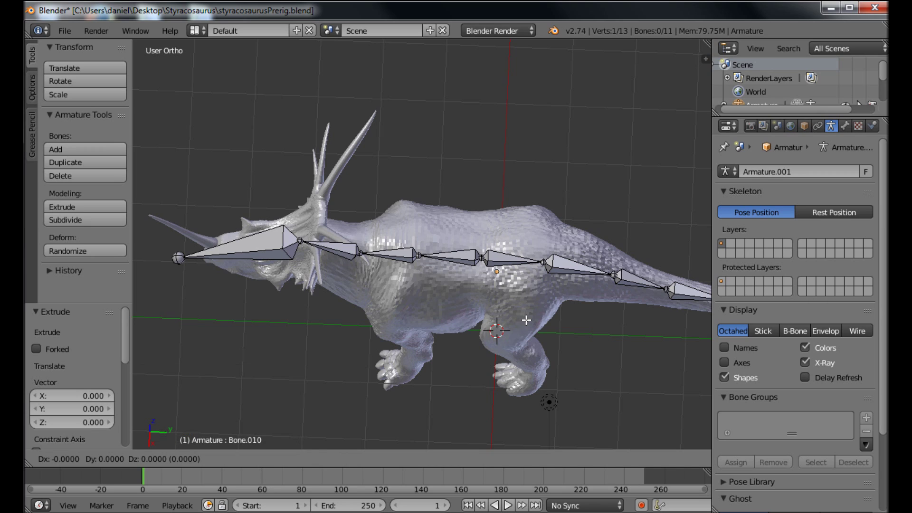
key("x")
key("1")
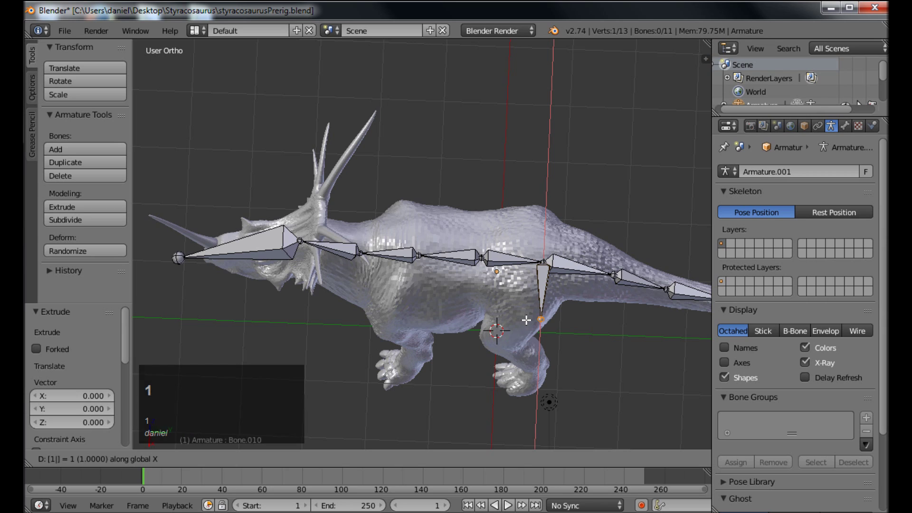
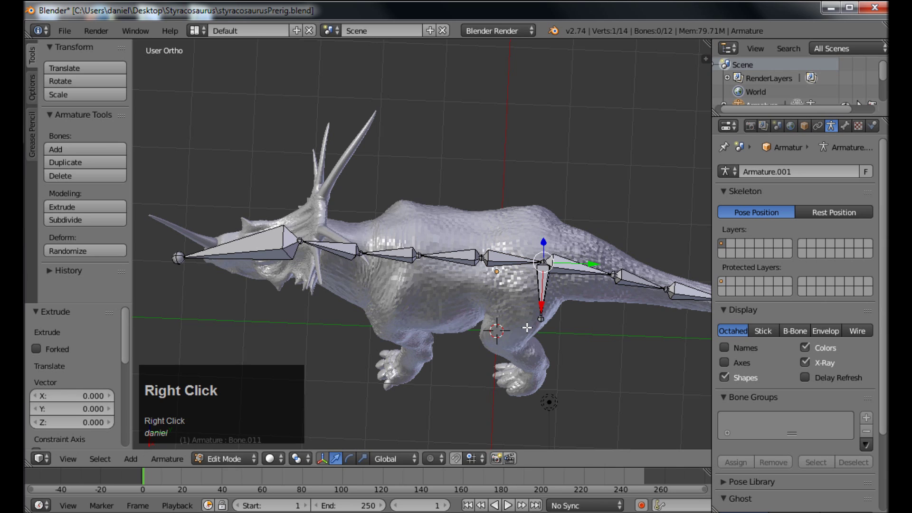
key("g")
key("x")
key("-")
key("1")
key("Return")
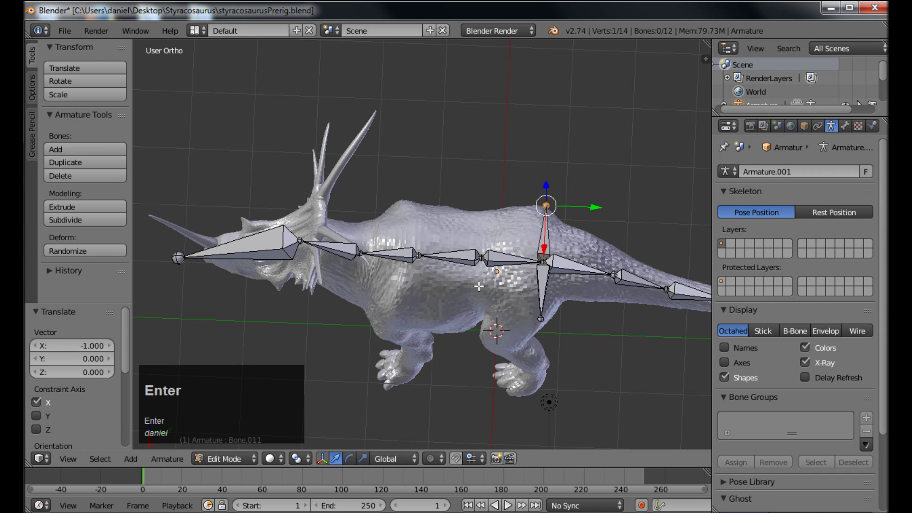
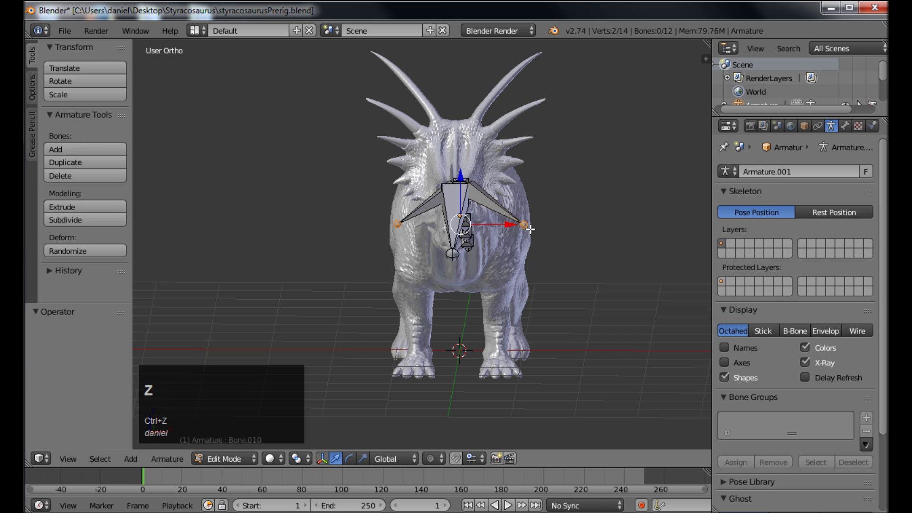
- Shrink the mirrored pair of hip bones slightly to fit inside the body
key("s")
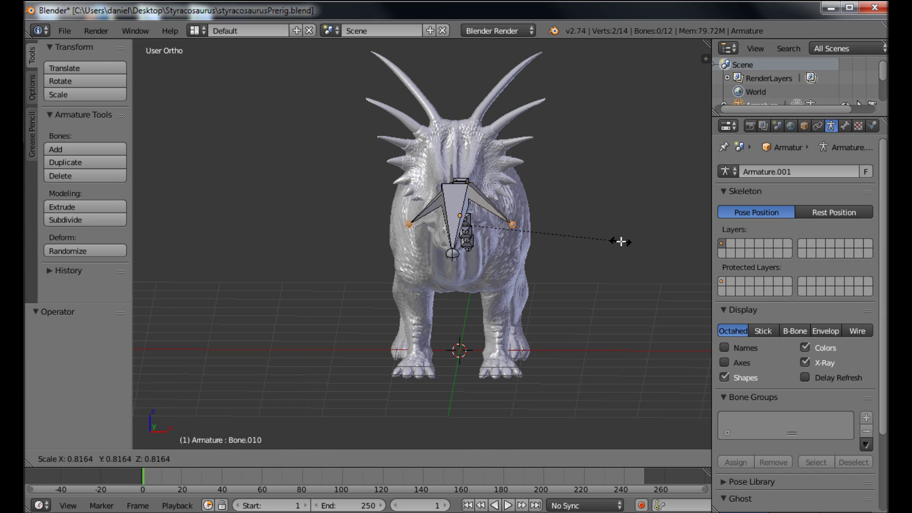
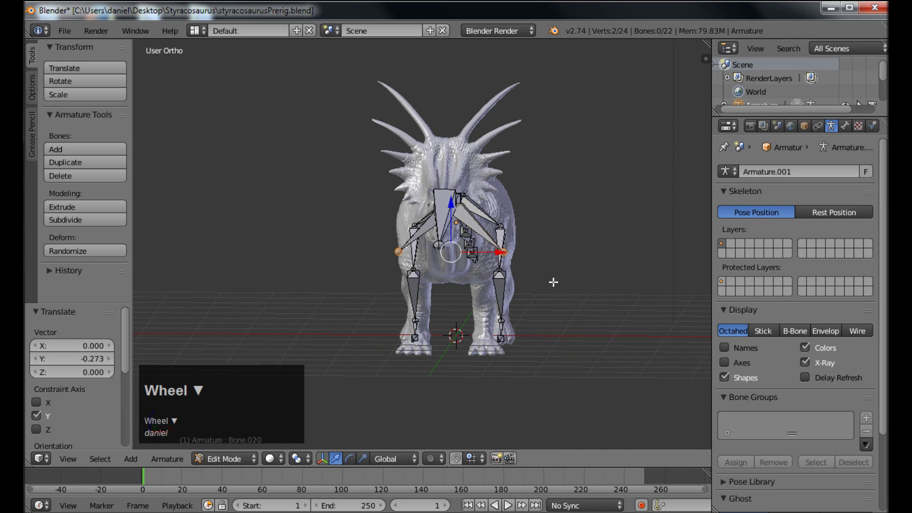
- Scale the mirrored shoulder bones down so they sit inside the chest
key("s")
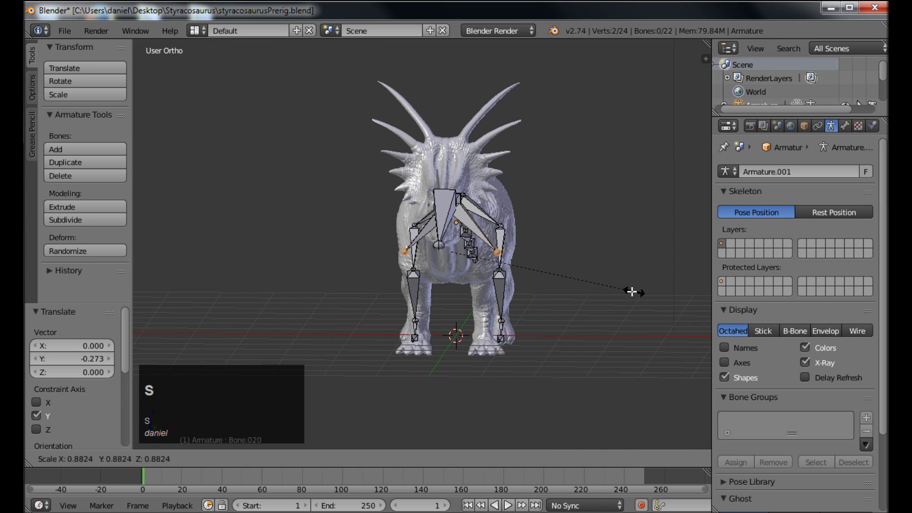
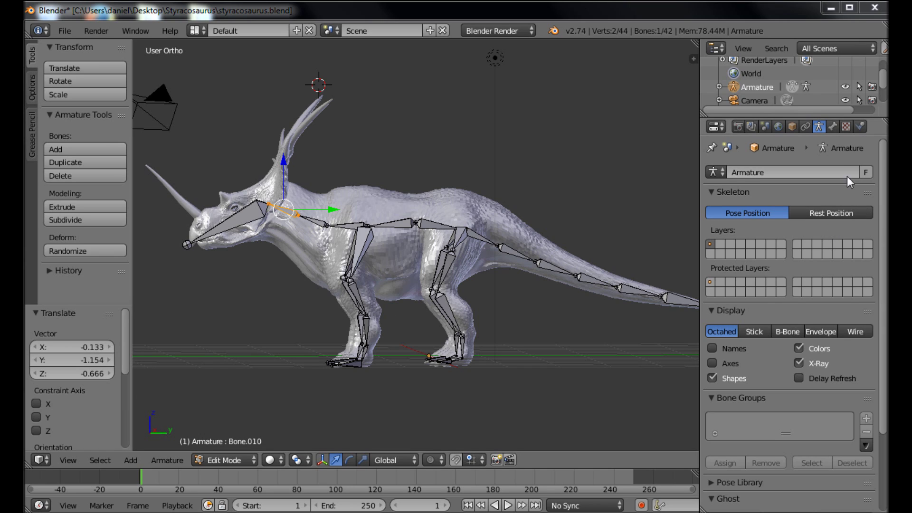
- Rename the head bone from Bone.011 to HeadBone in its Bone properties
left_click(835, 133)
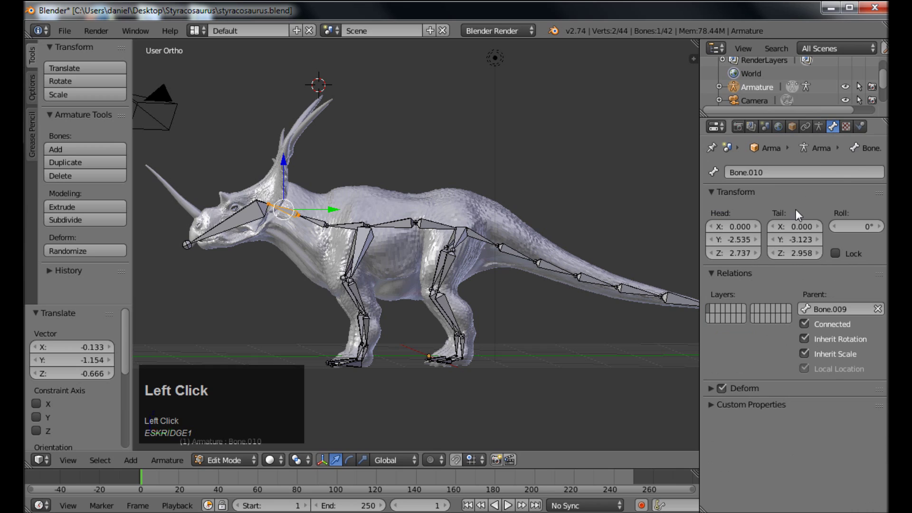
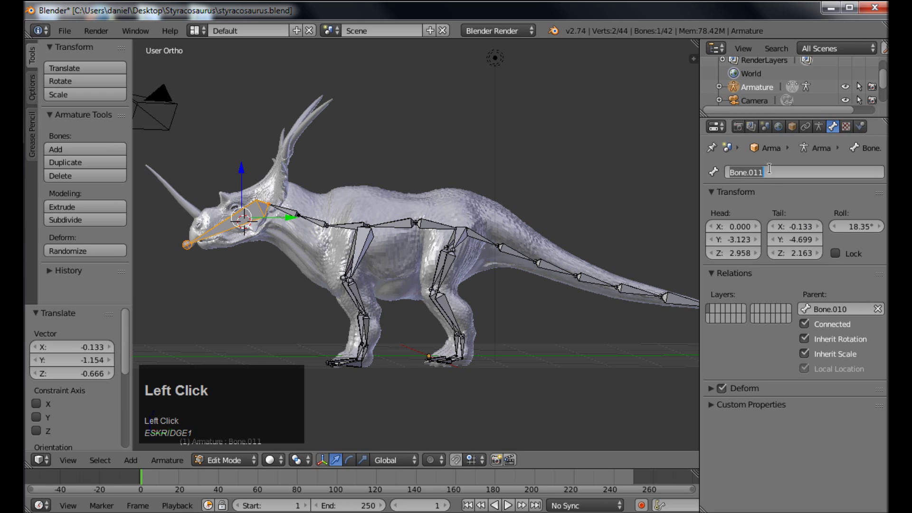
key("shift+h")
key("e")
type("ead")
key("shift+b")
type("one")
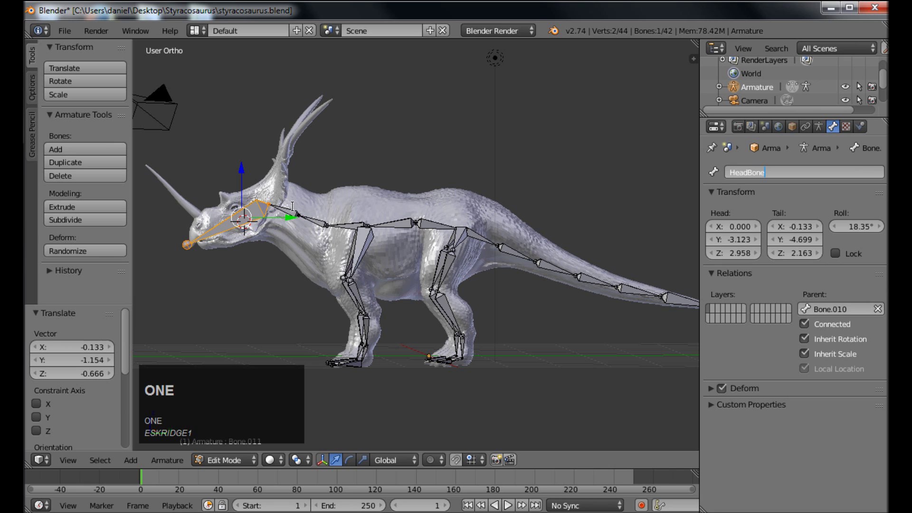
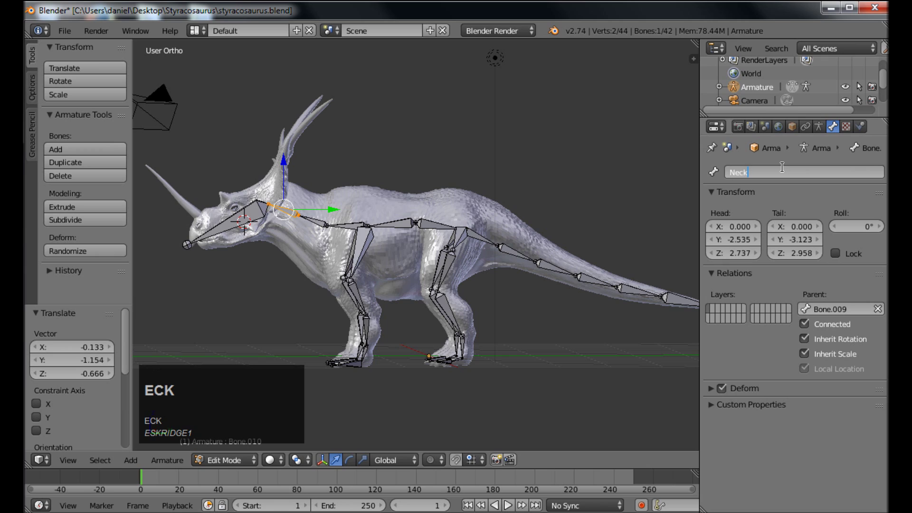
- Rename the neck bone to Neckbone and confirm the name
key("BackSpace")
type("eck")
type("bone")
key("Return")
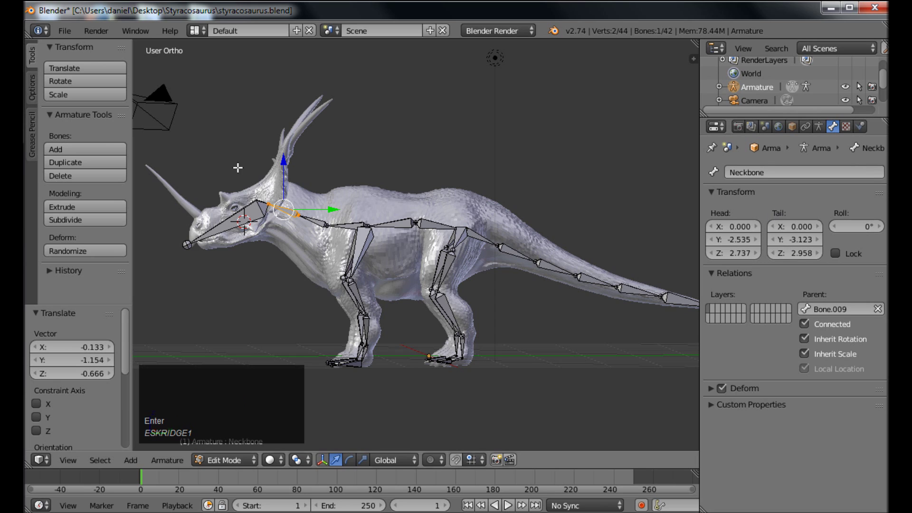
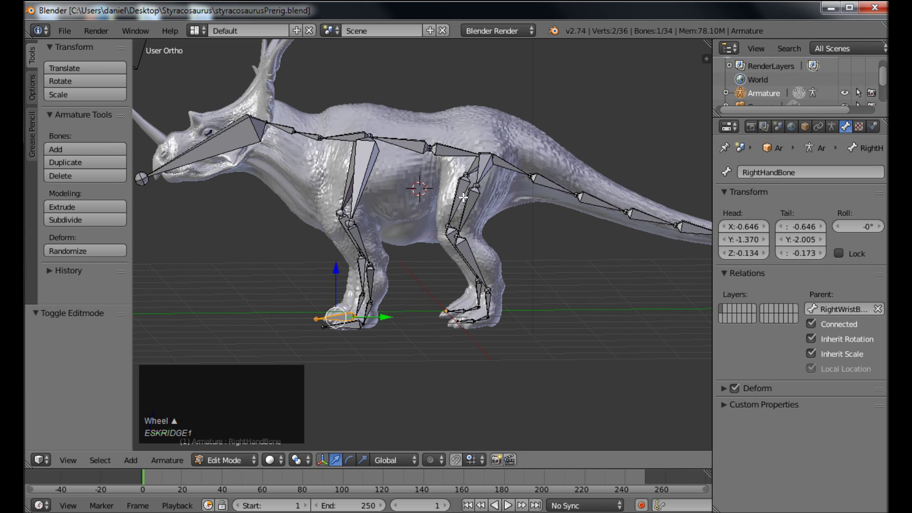
- Zoom in, enter Pose Mode and test-rotate the HeadBone, cancelling back to rest
scroll("down", 3)
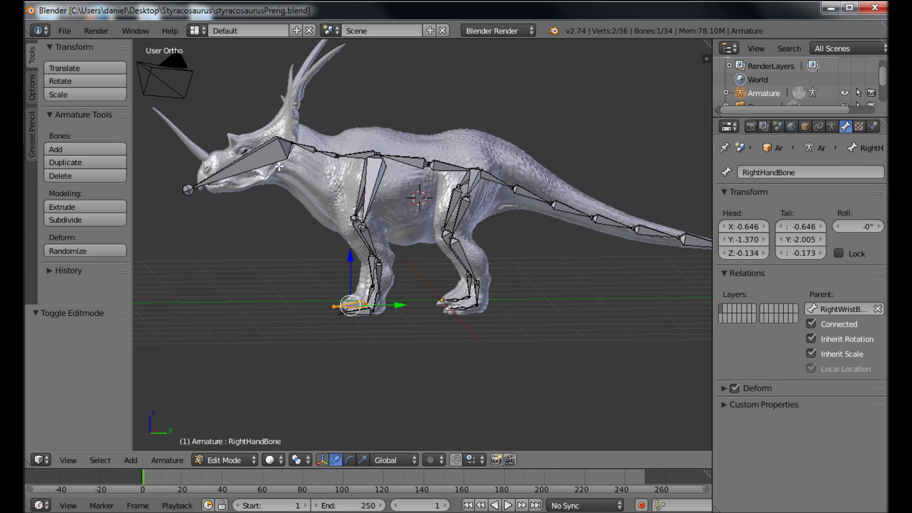
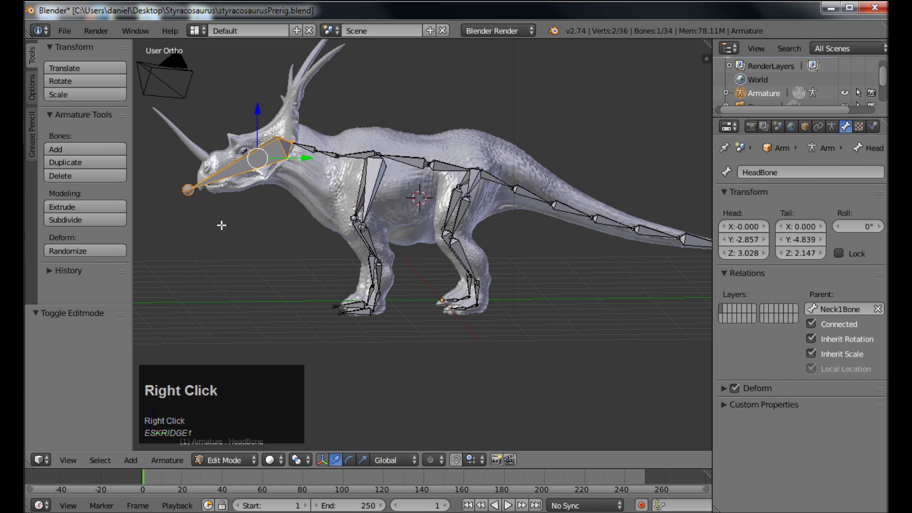
left_click(254, 469)
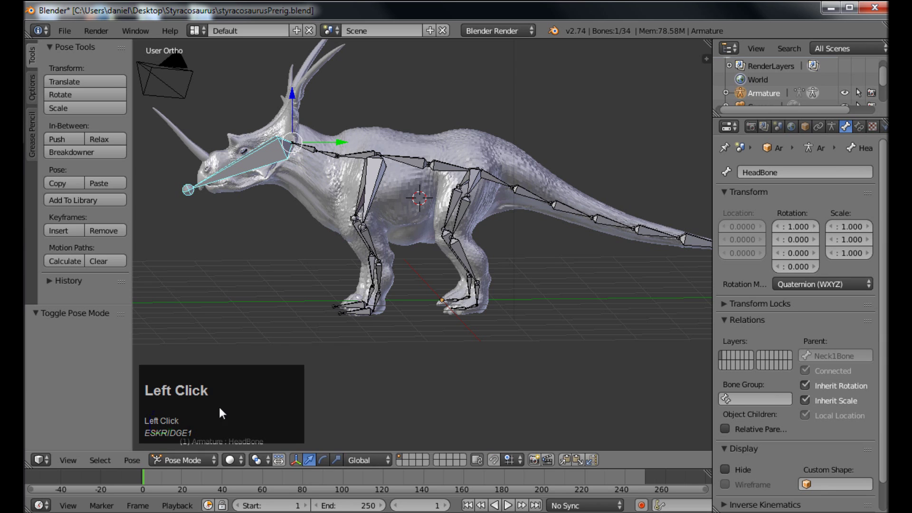
key("r")
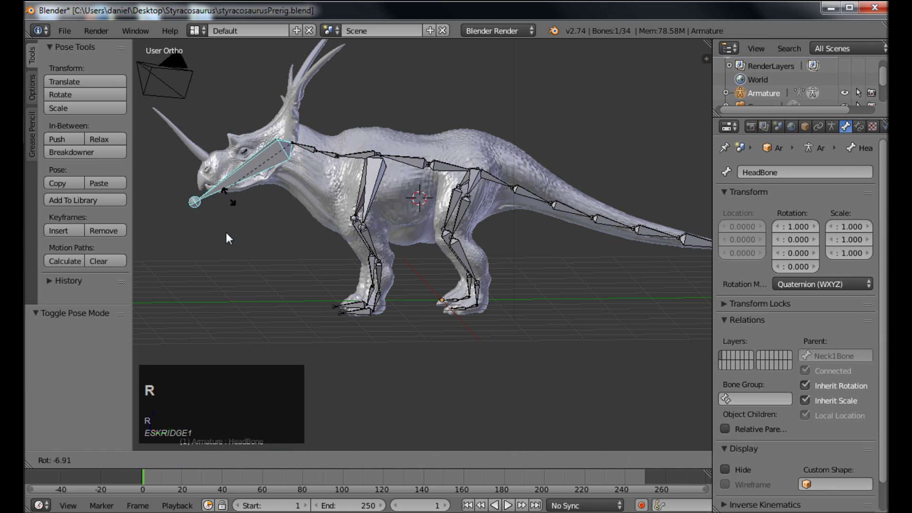
right_click(257, 178)
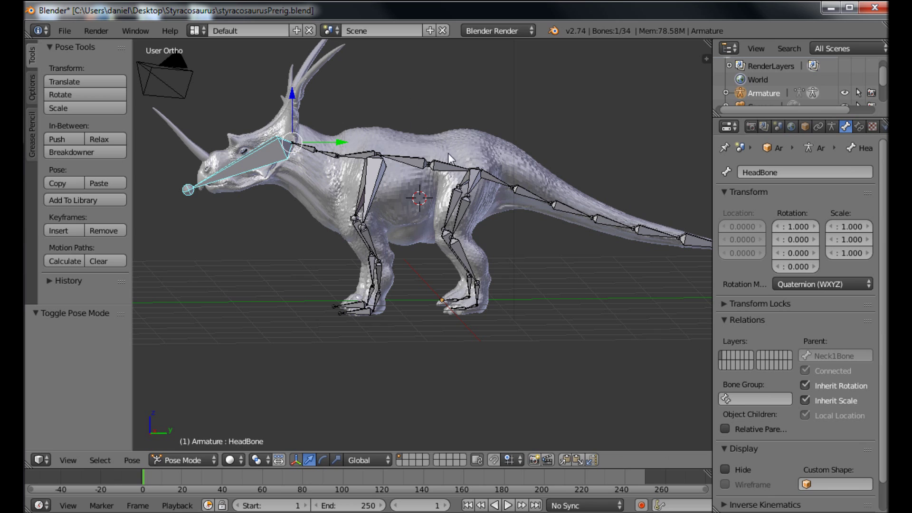
- In Object Mode parent the mesh to the armature With Automatic Weights, then select only the skeleton
left_click(199, 467)
right_click(508, 159)
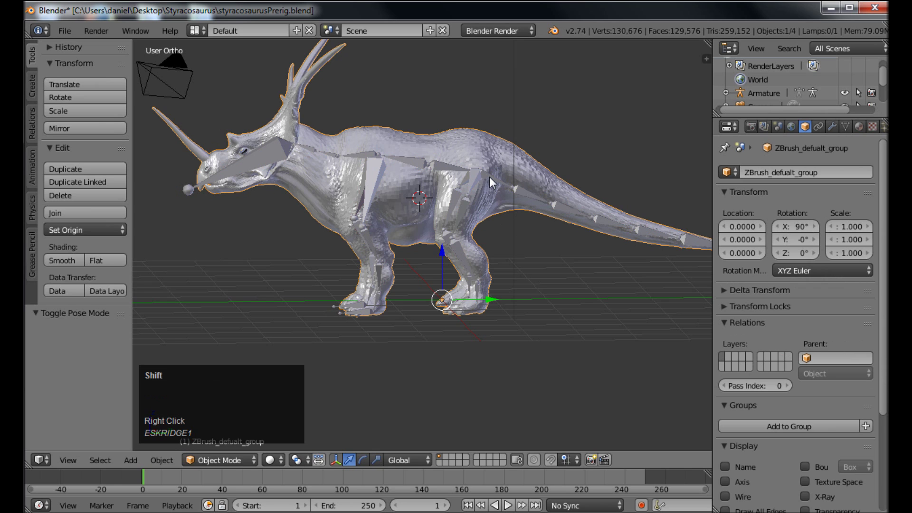
right_click(481, 209)
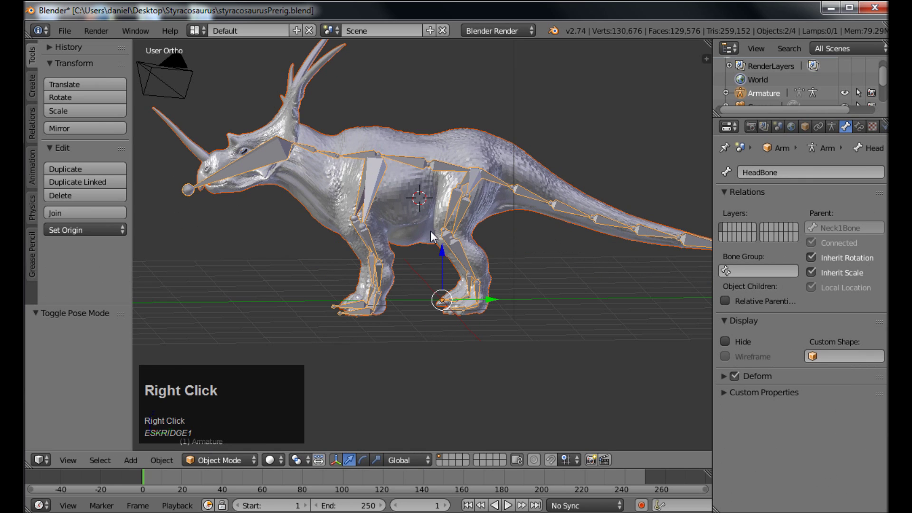
key("ctrl+p")
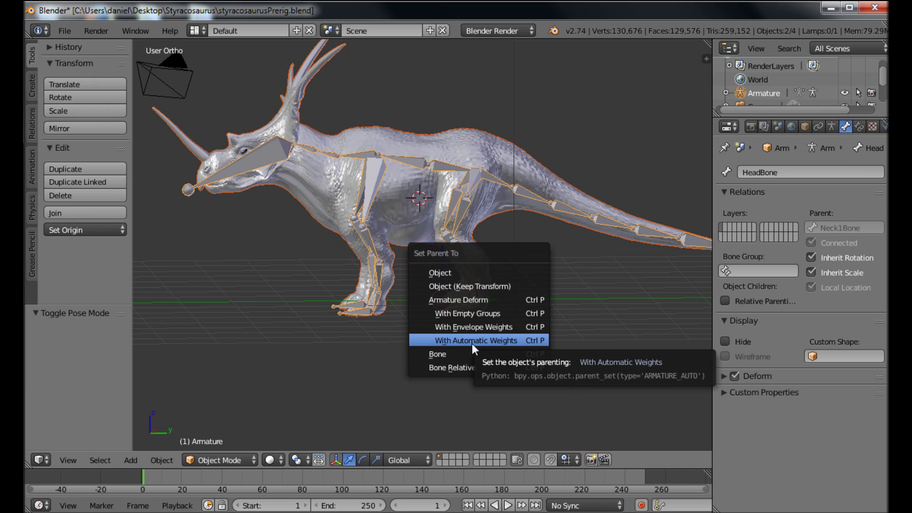
left_click(475, 349)
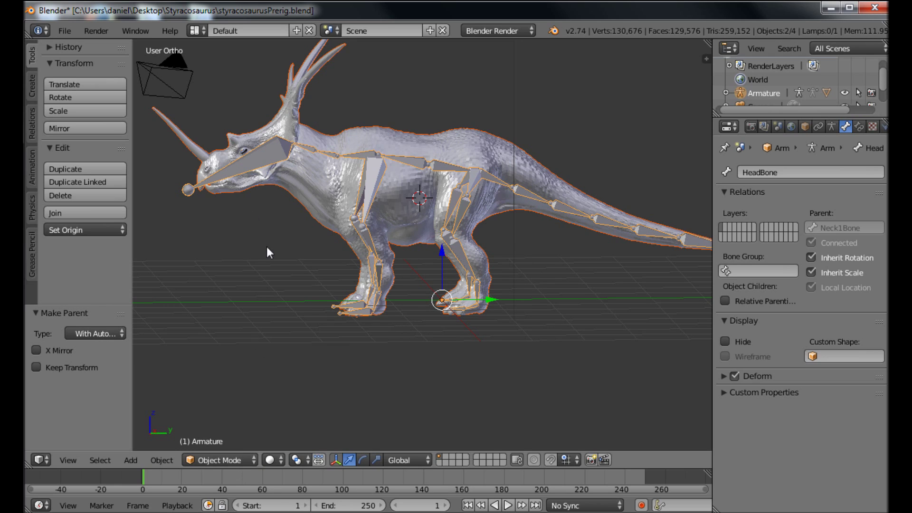
right_click(372, 197)
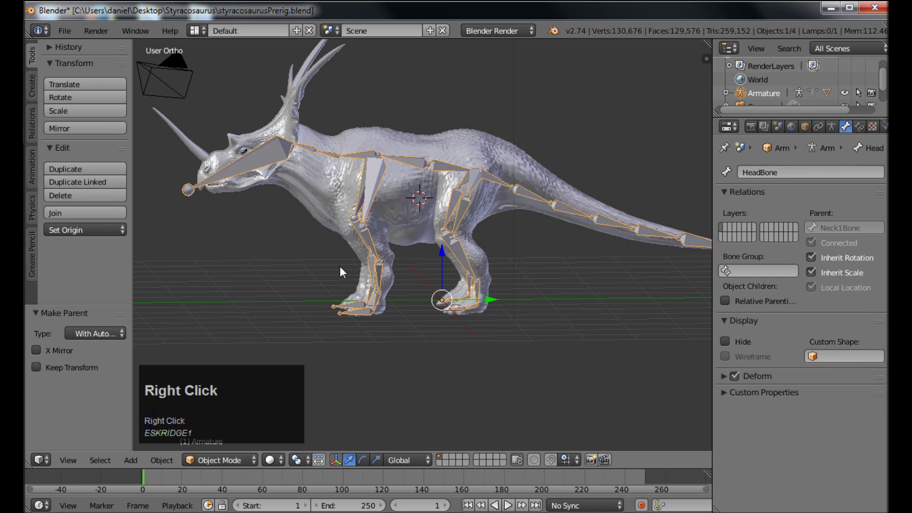
- In Pose Mode rotate the middle and tip tail bones to bend the tail and check the mesh follows
left_click(254, 462)
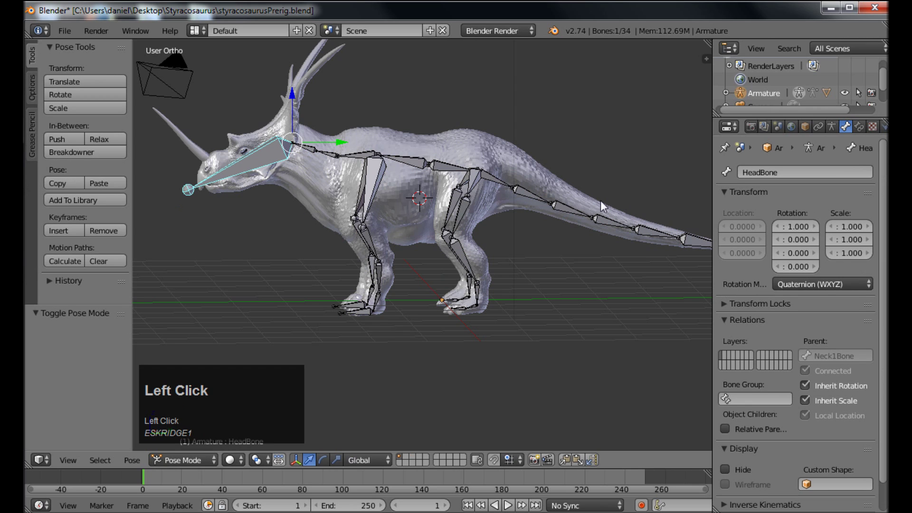
right_click(539, 199)
key("r")
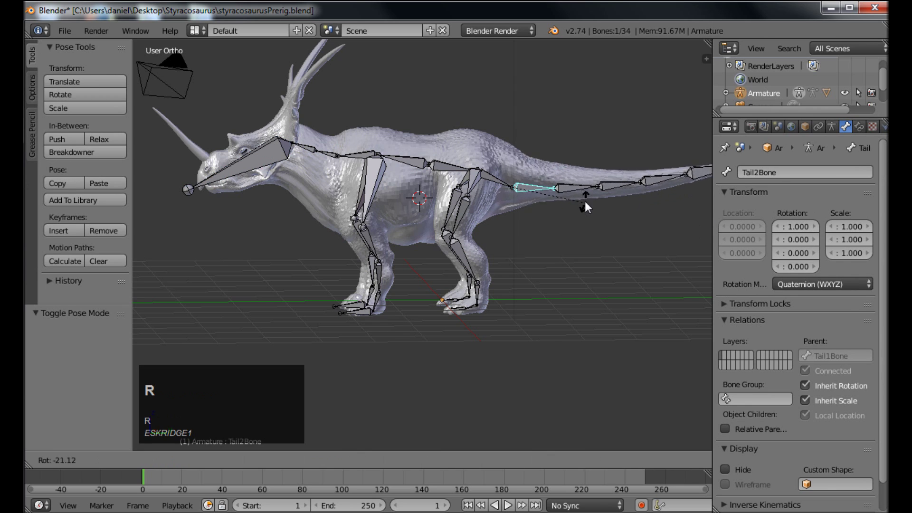
left_click(587, 209)
right_click(618, 192)
key("r")
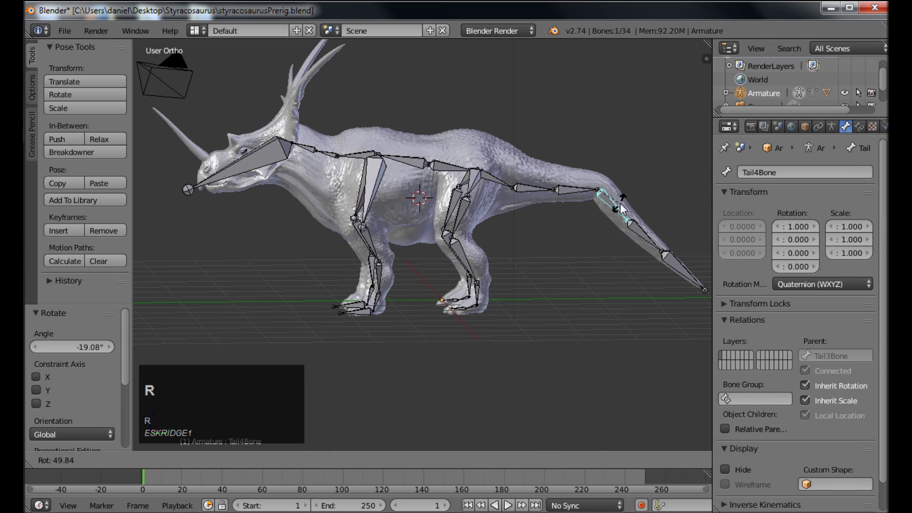
left_click(625, 183)
right_click(539, 192)
key("r")
left_click(539, 218)
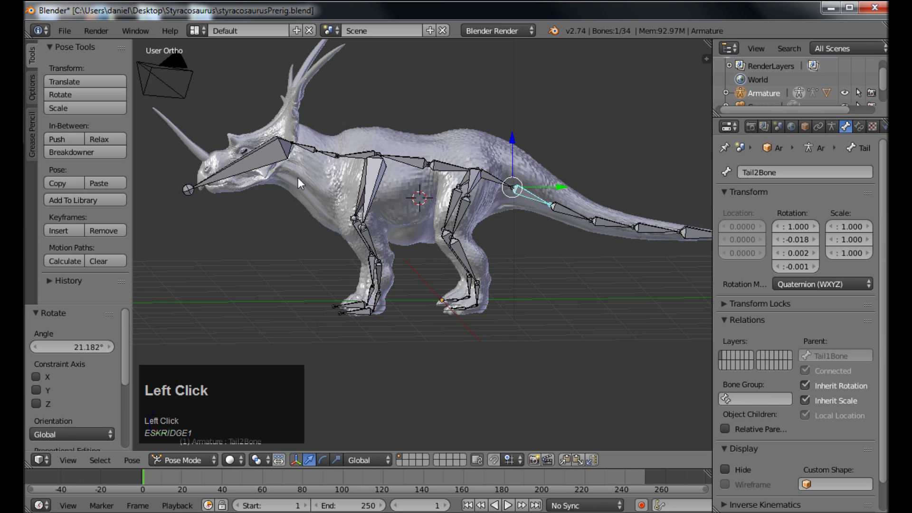
- Test-rotate the left thigh and shoulder bones, cancelling each, then start tilting the head bone down
right_click(463, 221)
key("r")
right_click(495, 240)
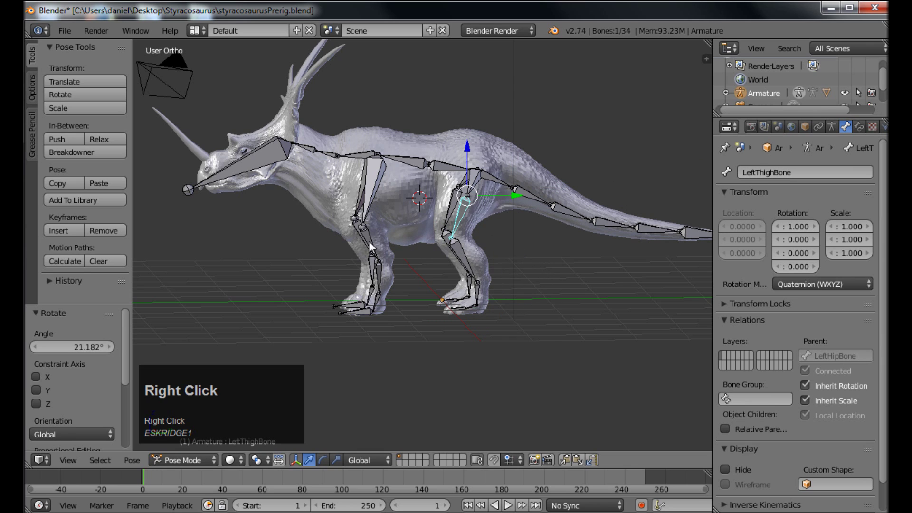
key("r")
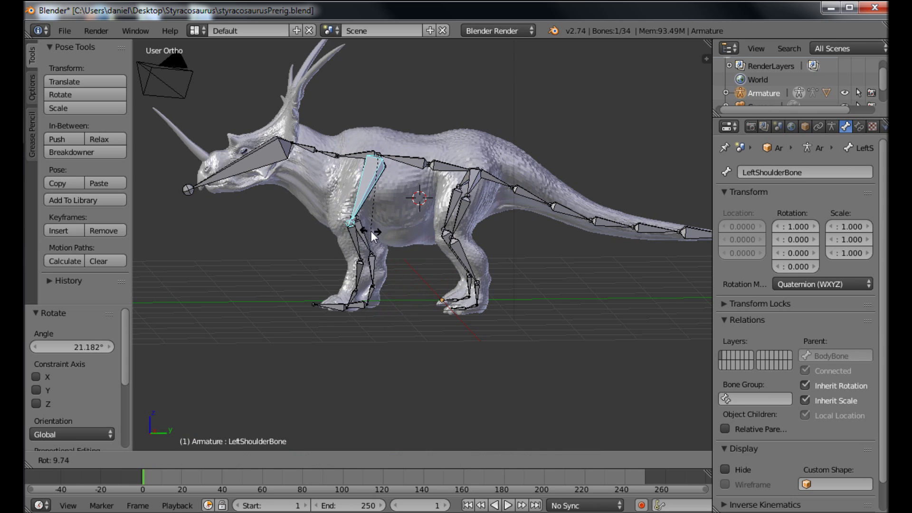
right_click(386, 238)
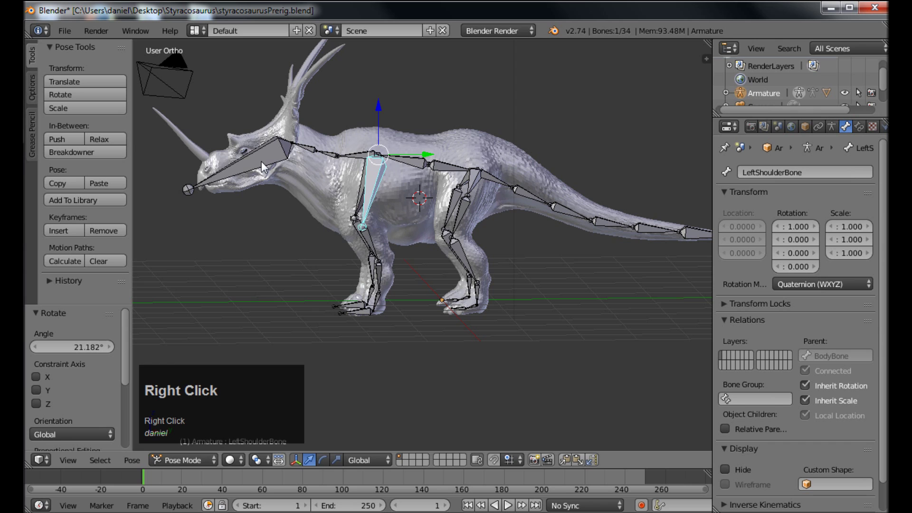
key("r")
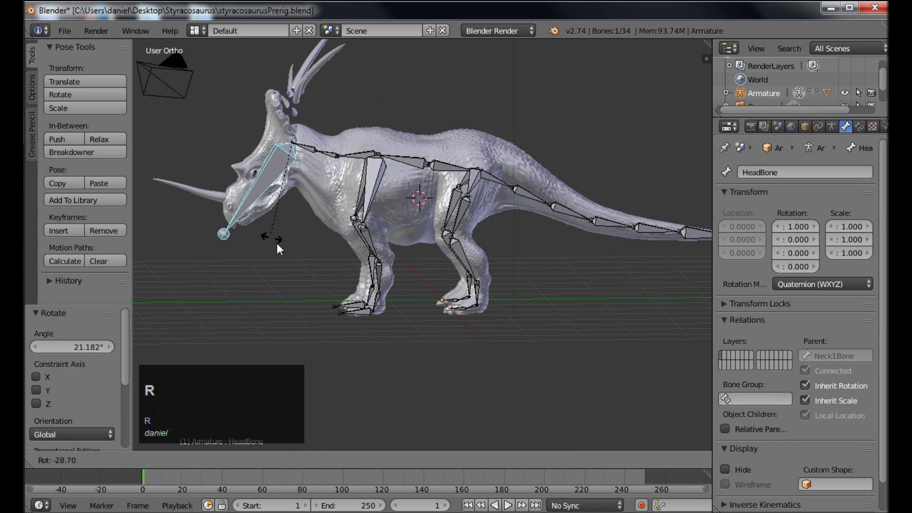
- Confirm the lowered head pose and orbit around the dinosaur to see how the horns follow
left_click(289, 256)
middle_click(301, 256)
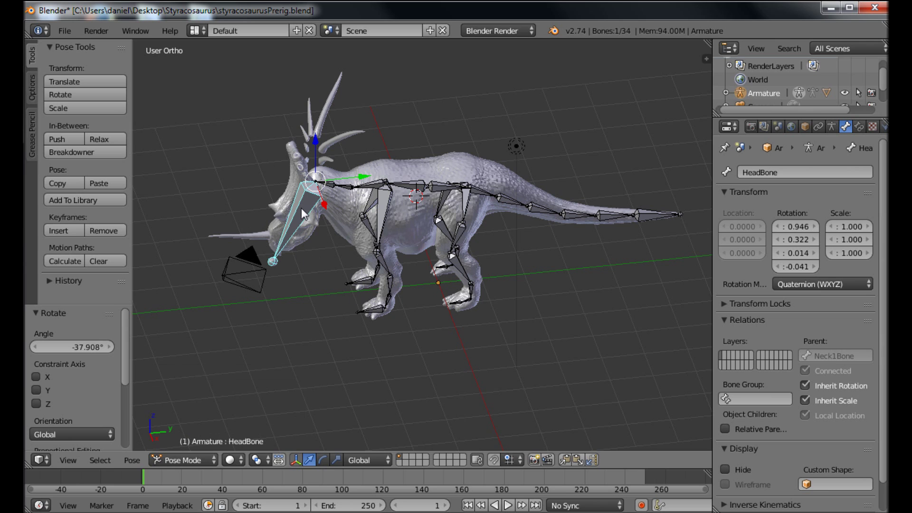
middle_click(319, 321)
- Undo the head rotation so the bone returns to rest, then orbit to an angled view
key("ctrl+z")
left_click_drag(318, 315, 258, 463)
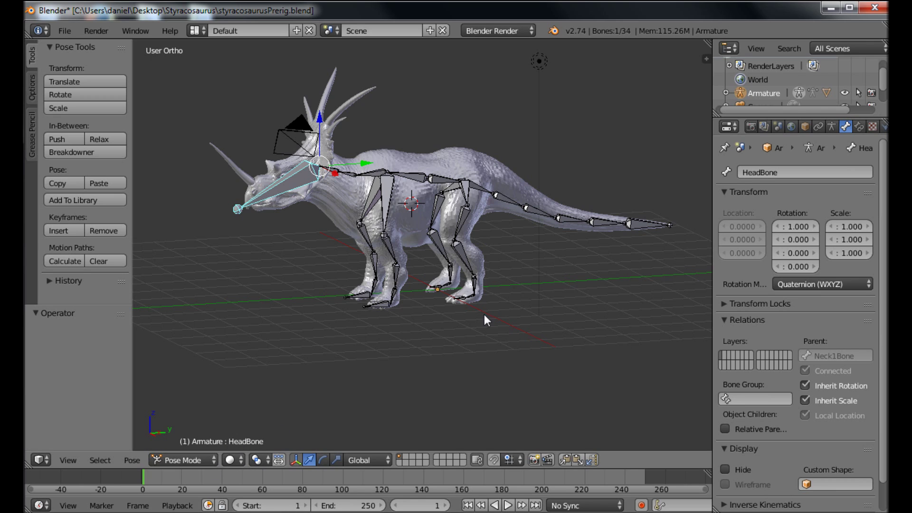
left_click(191, 472)
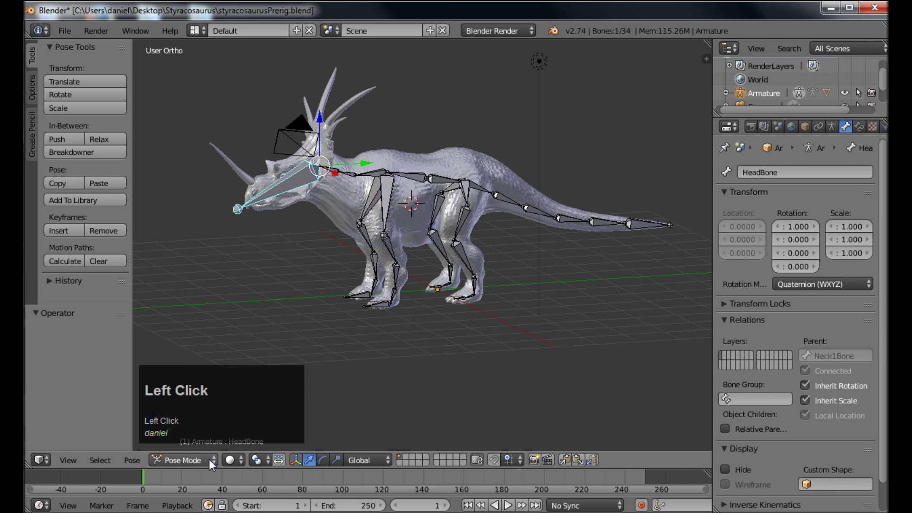
right_click(211, 466)
- In Object Mode select the dinosaur mesh and show its bone-named vertex groups, picking RightShoulderBone
left_click(174, 465)
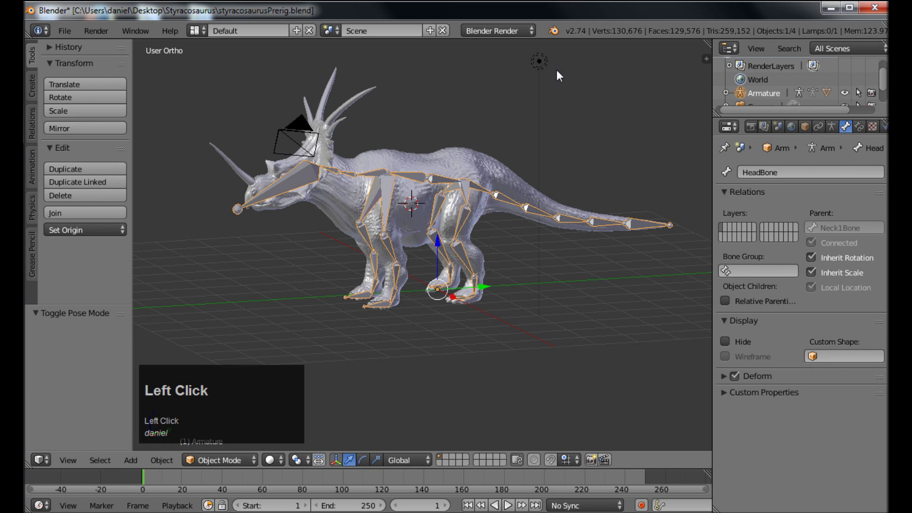
right_click(339, 200)
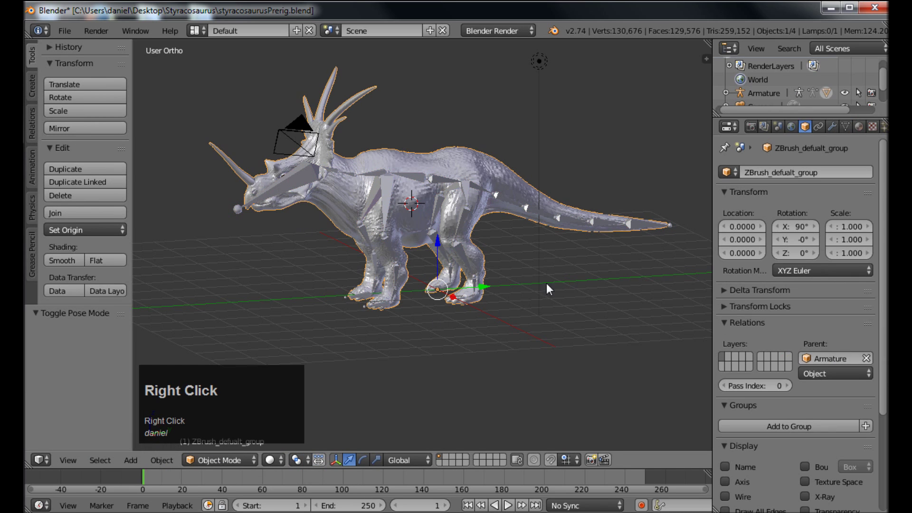
left_click(850, 133)
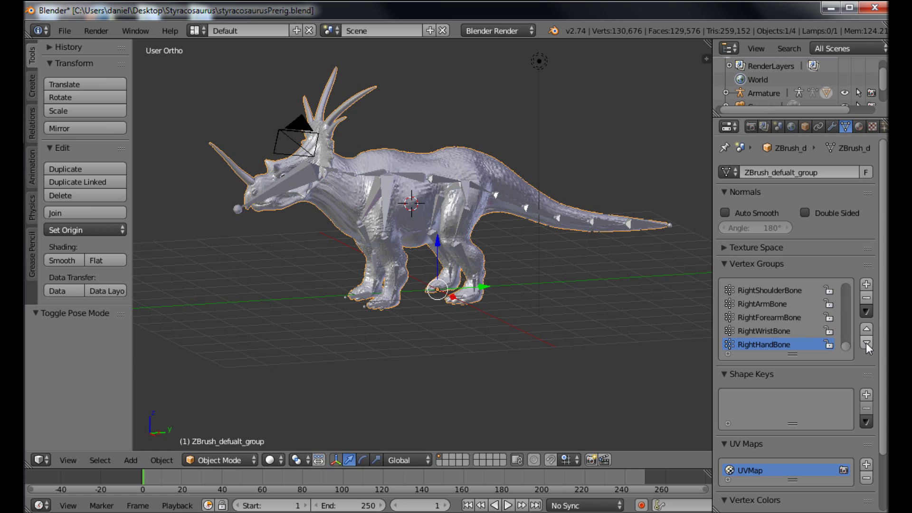
left_click_drag(852, 348, 760, 319)
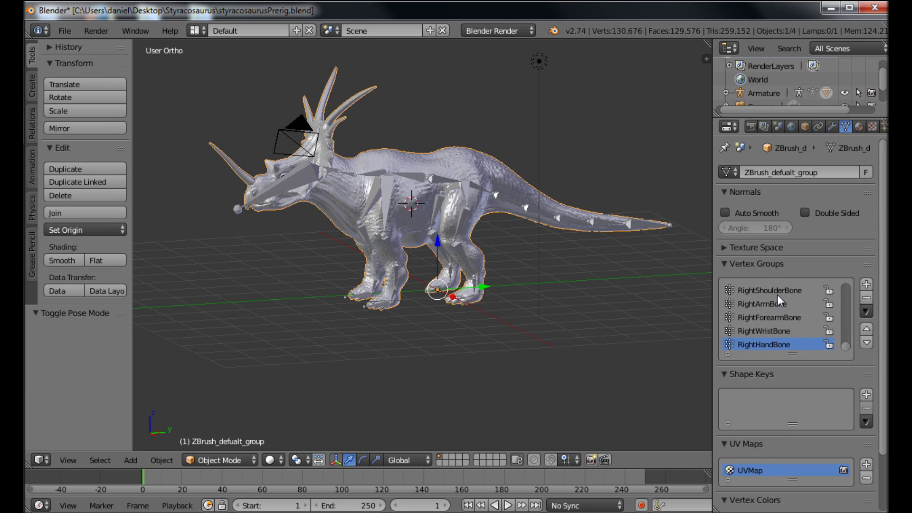
left_click(781, 298)
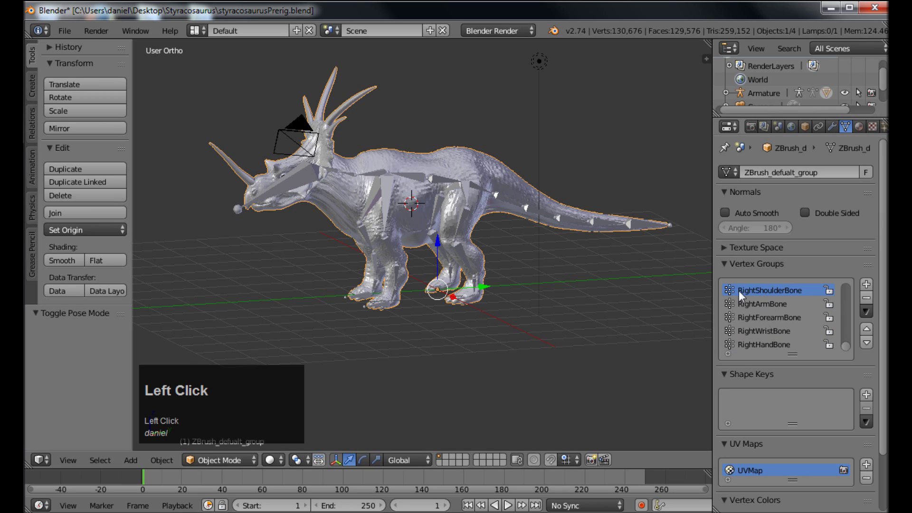
- In Edit Mode select the RightArmBone group's vertices, then deselect that group from the selection
key("Tab")
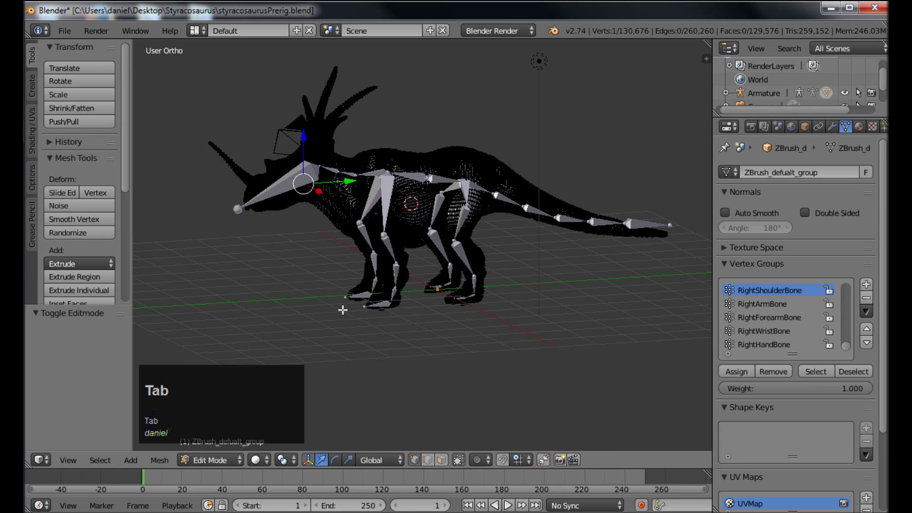
left_click(814, 373)
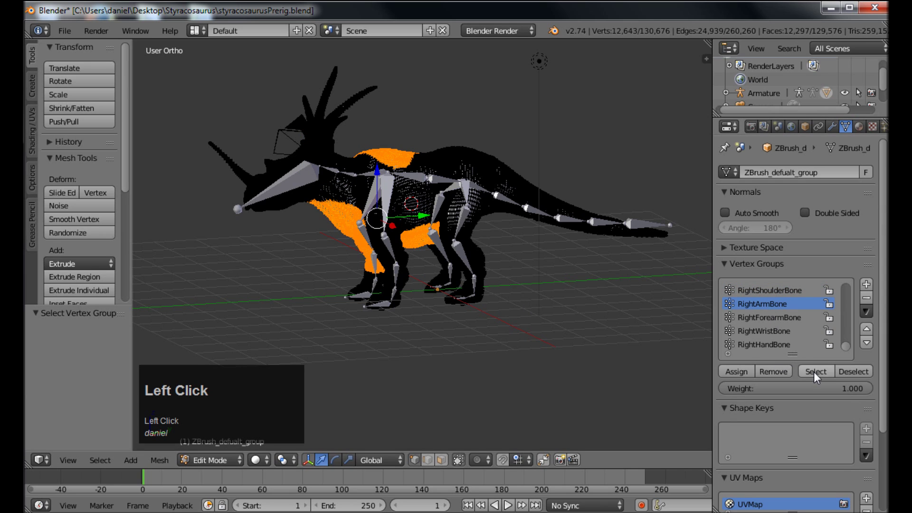
left_click(862, 375)
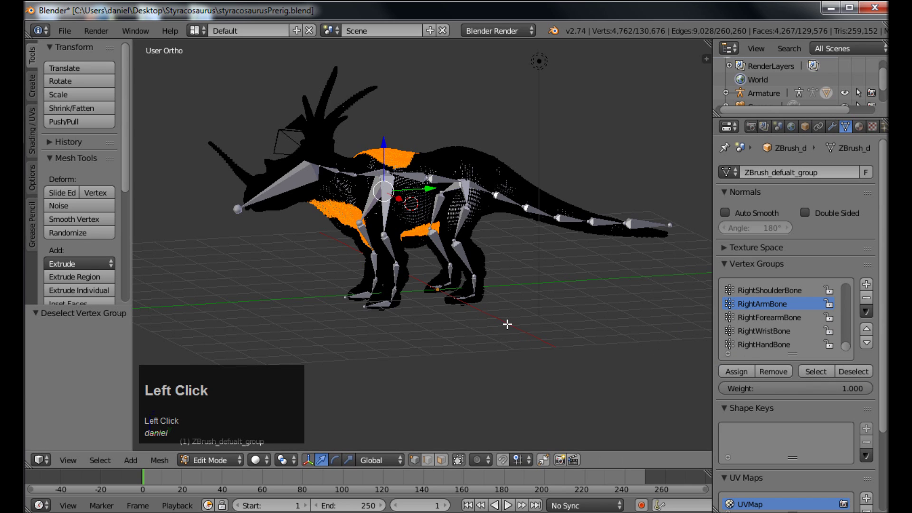
- Leave Edit Mode and scroll the vertex group list to make HeadBone the active group
key("Tab")
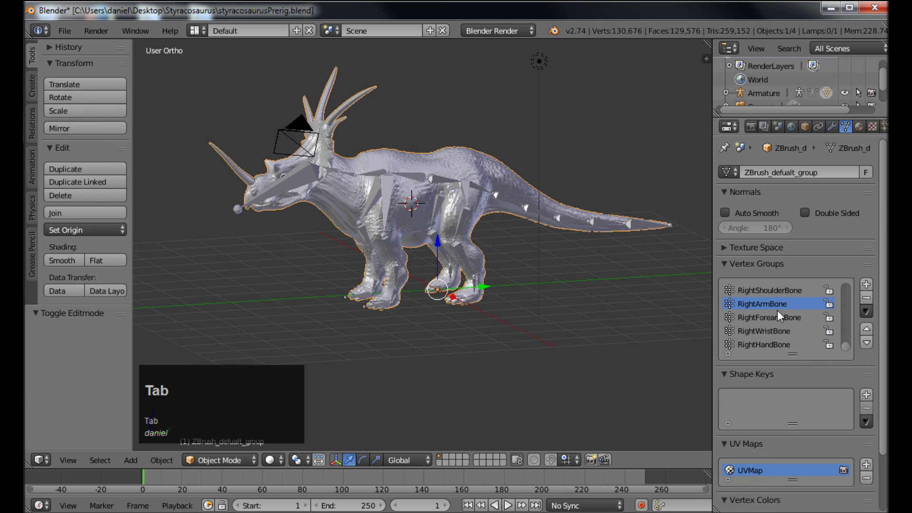
left_click_drag(849, 348, 764, 309)
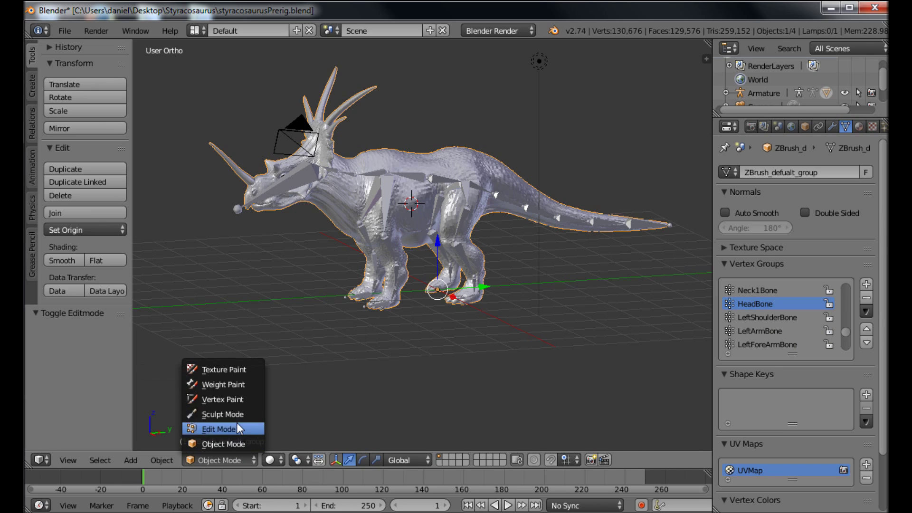
- In Weight Paint mode brush HeadBone weight at 1.0 onto the upper frill horns
left_click(228, 391)
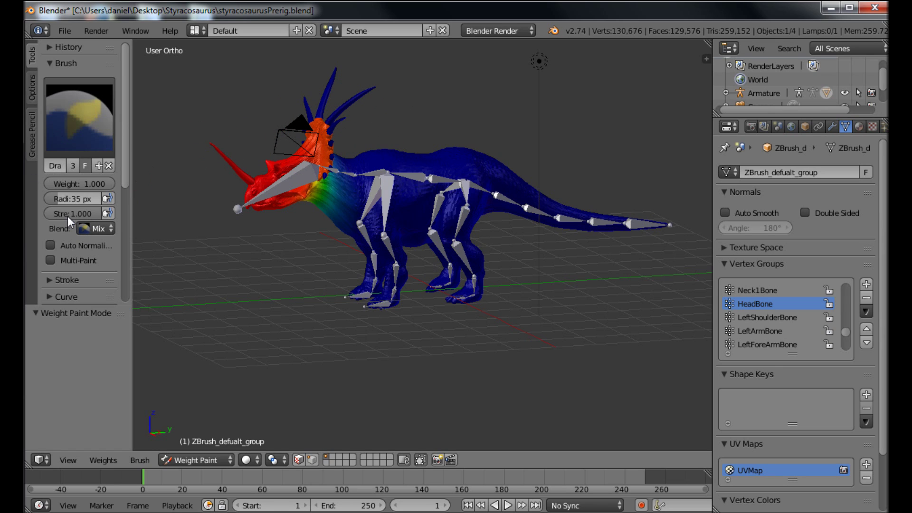
left_click_drag(325, 122, 341, 144)
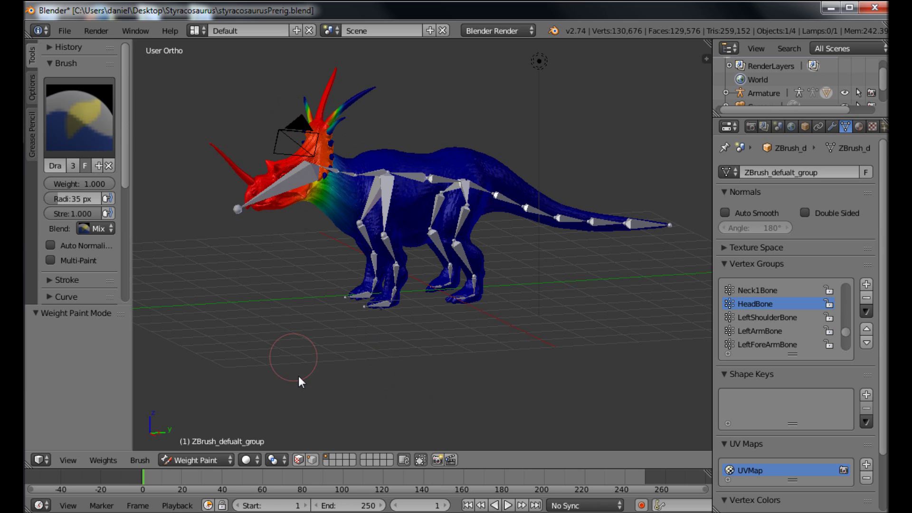
- Select the armature in Pose Mode, test-rotate the head bone to check the horns, and cancel the rotation
left_click(225, 464)
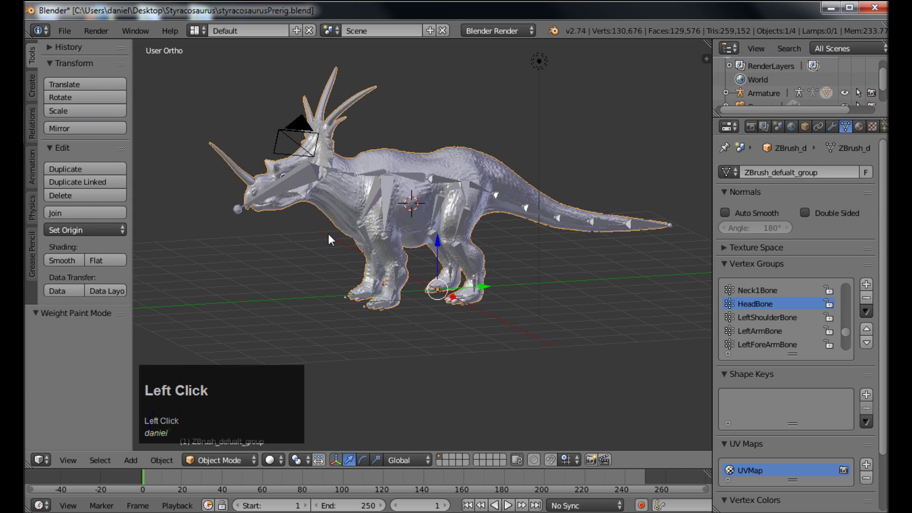
right_click(346, 172)
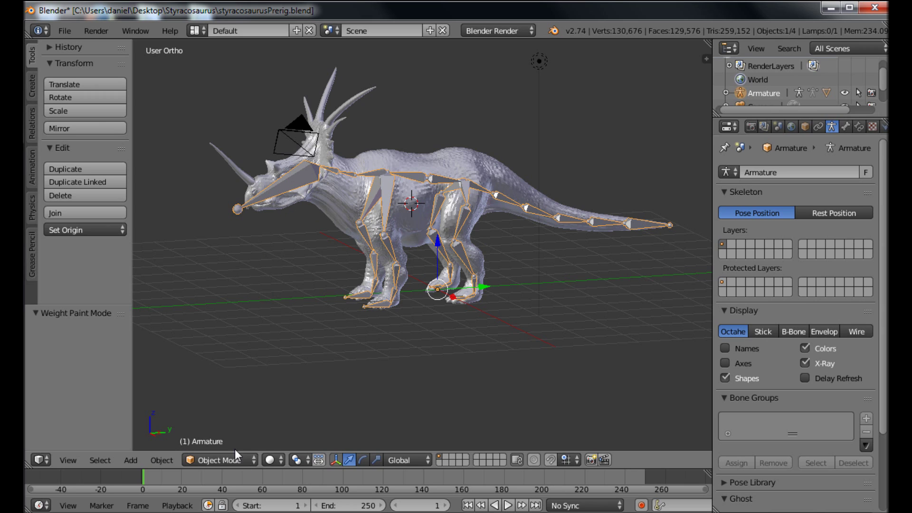
left_click(238, 460)
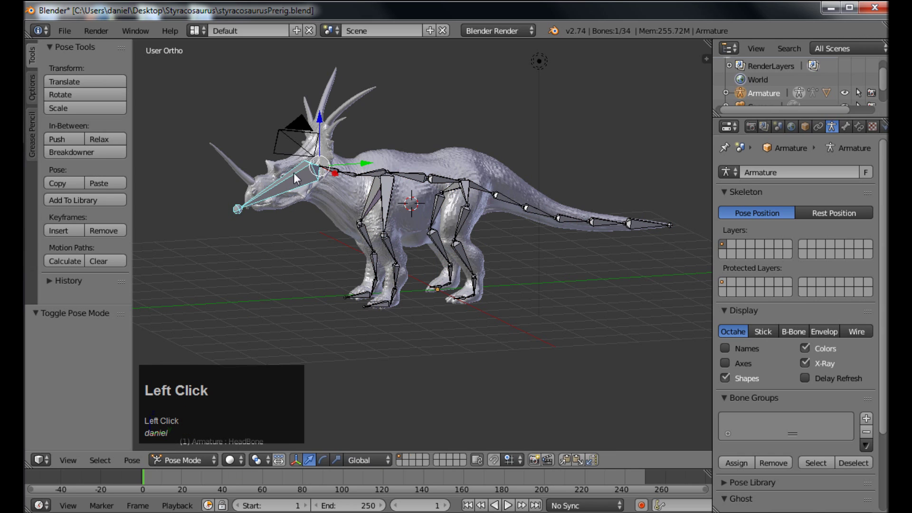
key("r")
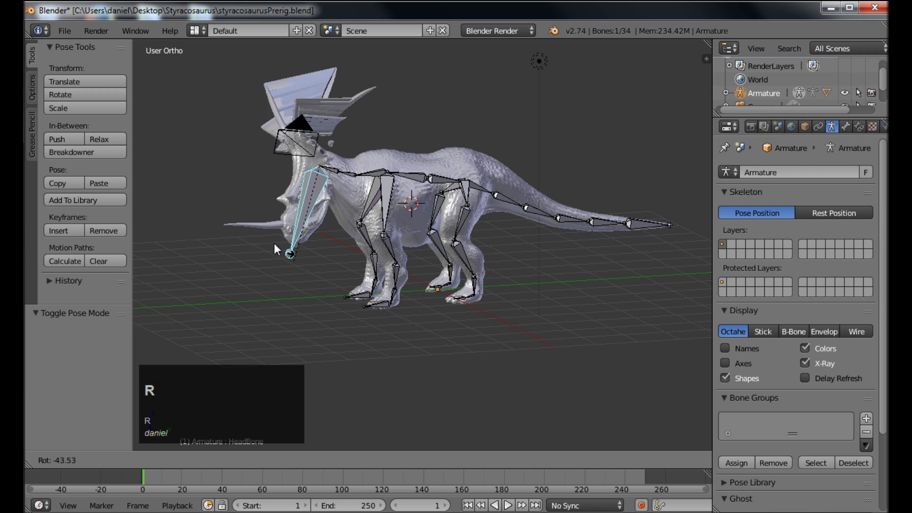
right_click(287, 189)
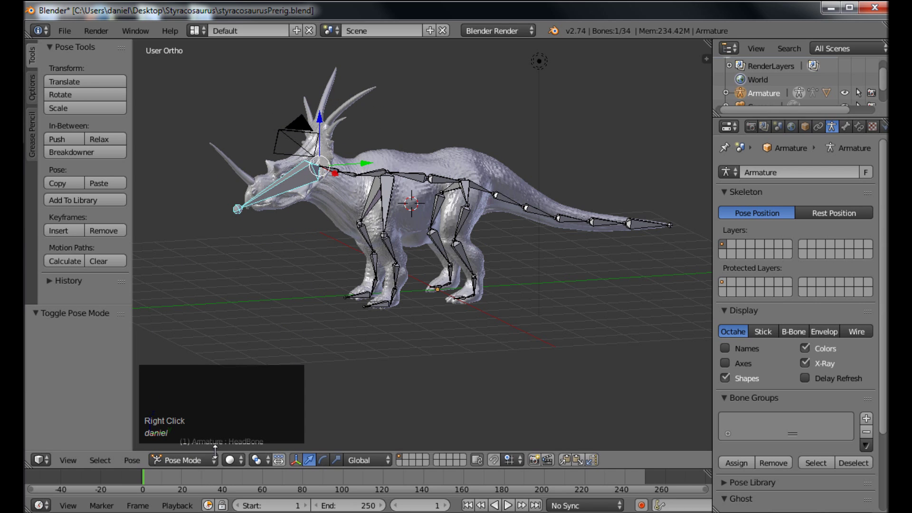
- Leave Pose Mode and reselect the dinosaur mesh with HeadBone active
left_click(215, 466)
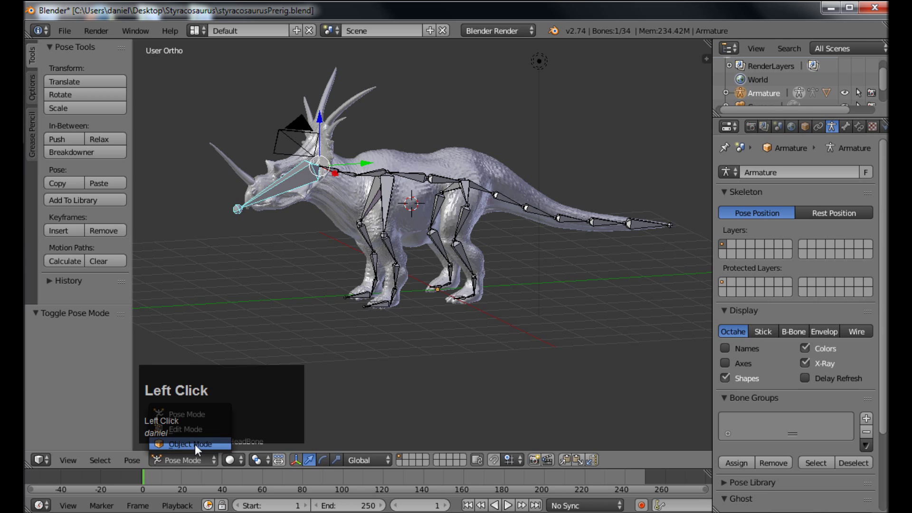
left_click(216, 432)
right_click(384, 160)
- Switch the mesh into Weight Paint and start painting HeadBone weight onto the frill horns, zooming in
left_click(772, 310)
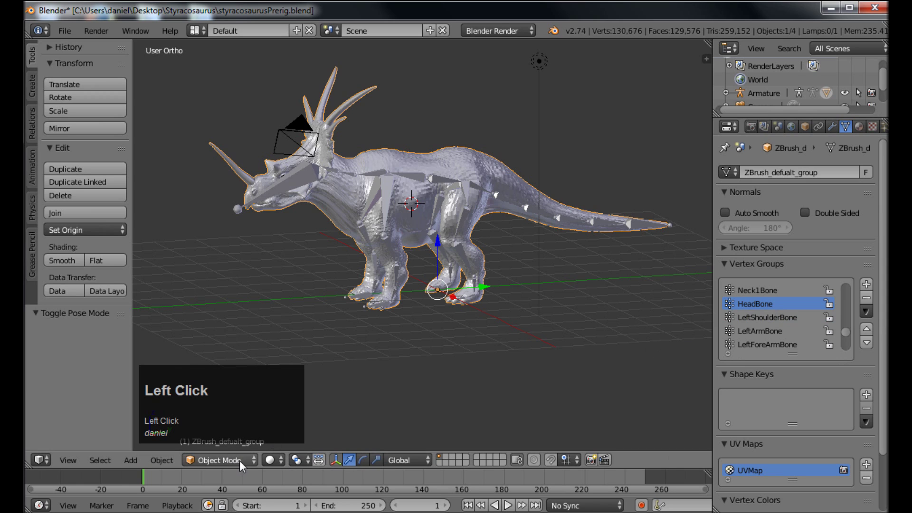
left_click(257, 374)
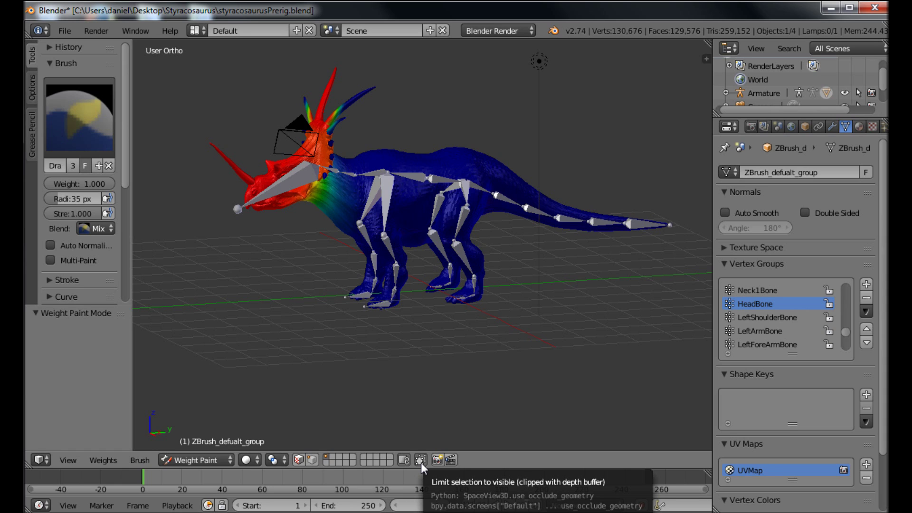
left_click(425, 467)
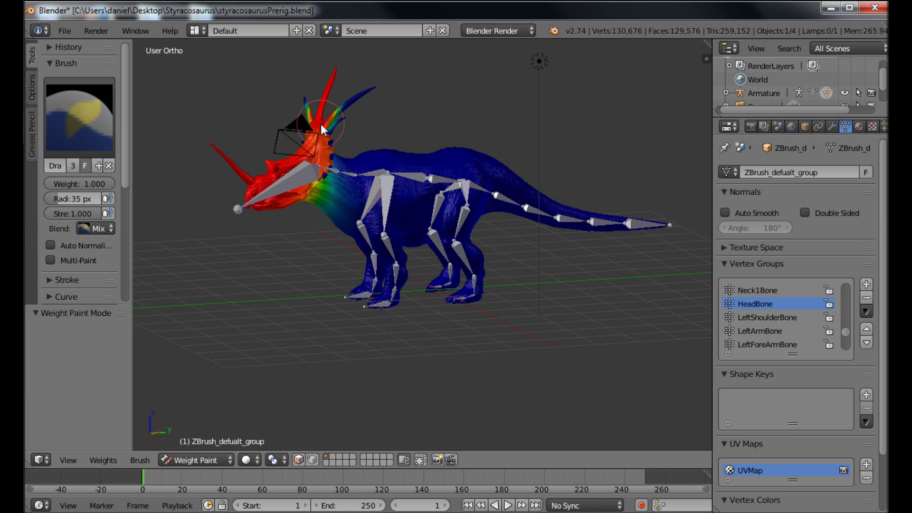
left_click_drag(328, 128, 290, 162)
scroll("up", 3)
- Paint over all remaining horn areas until the frill shows solid red HeadBone weight
left_click_drag(255, 238, 342, 160)
left_click(341, 160)
left_click_drag(350, 160, 467, 321)
left_click_drag(467, 321, 502, 370)
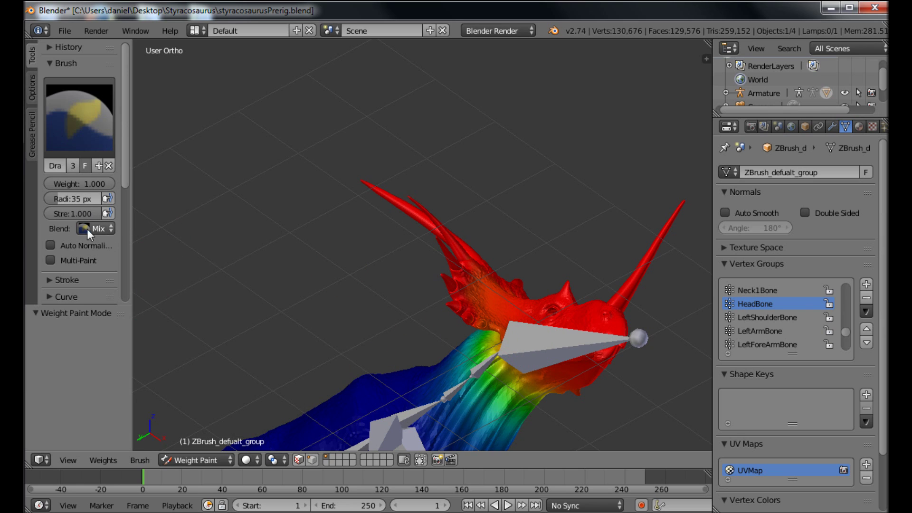
left_click(85, 219)
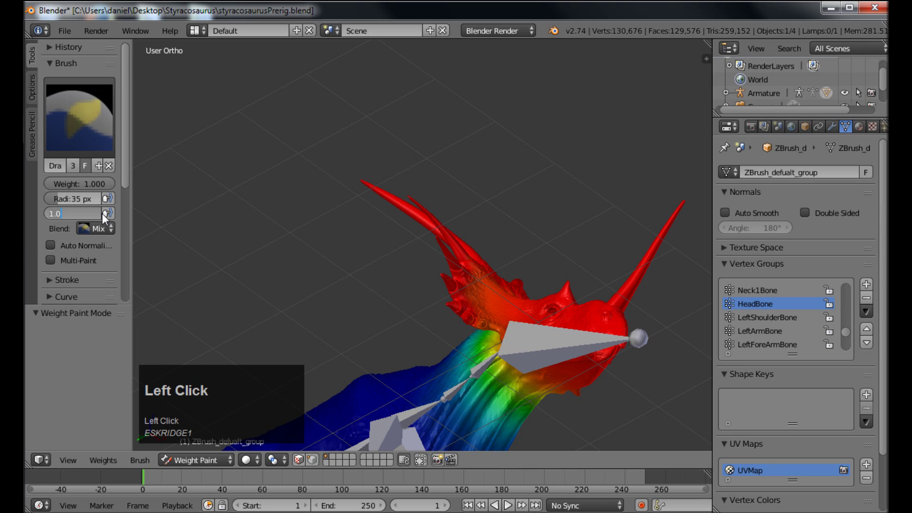
left_click_drag(383, 395, 84, 215)
key("ctrl+z")
left_click(86, 220)
key("BackSpace")
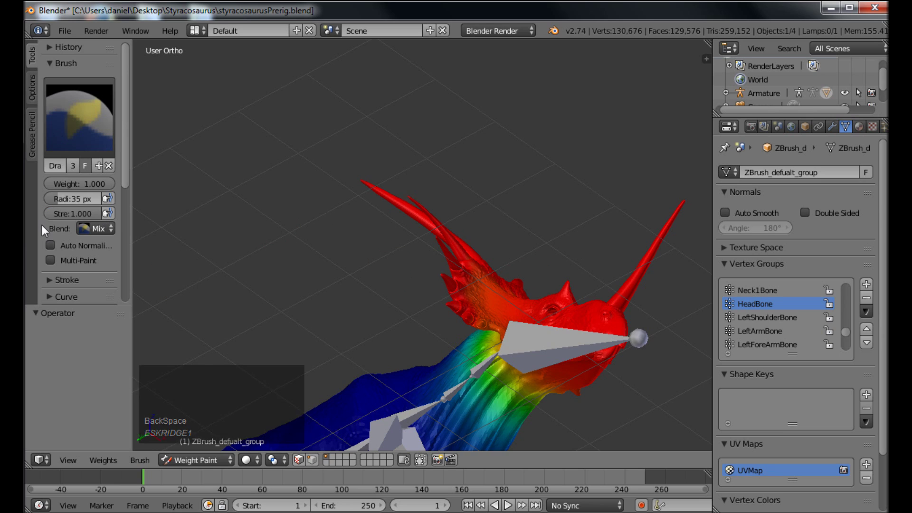
left_click(87, 218)
key("BackSpace")
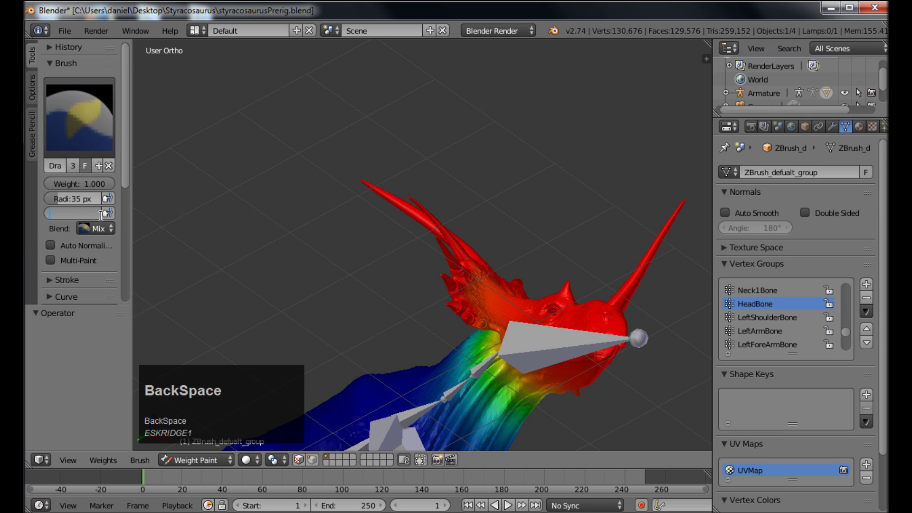
type("0.5")
key("Return")
left_click_drag(385, 383, 381, 394)
left_click(355, 432)
key("ctrl+z")
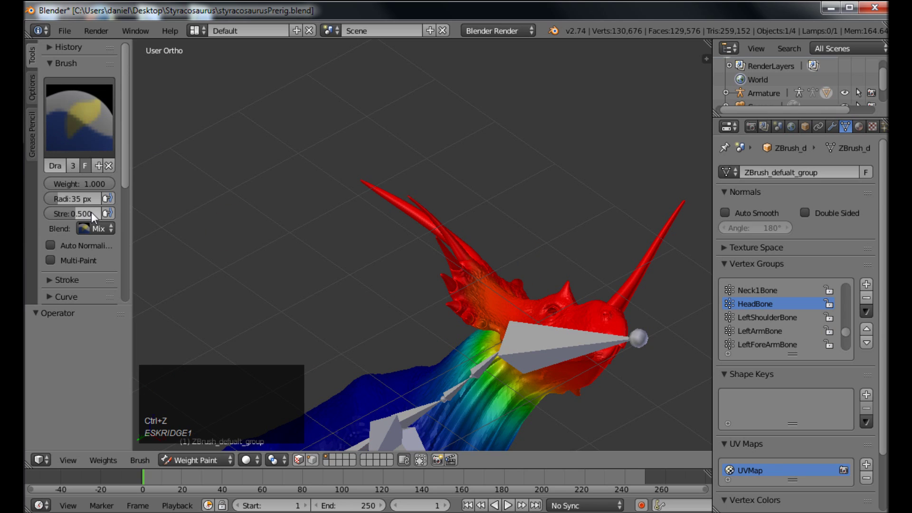
left_click(94, 217)
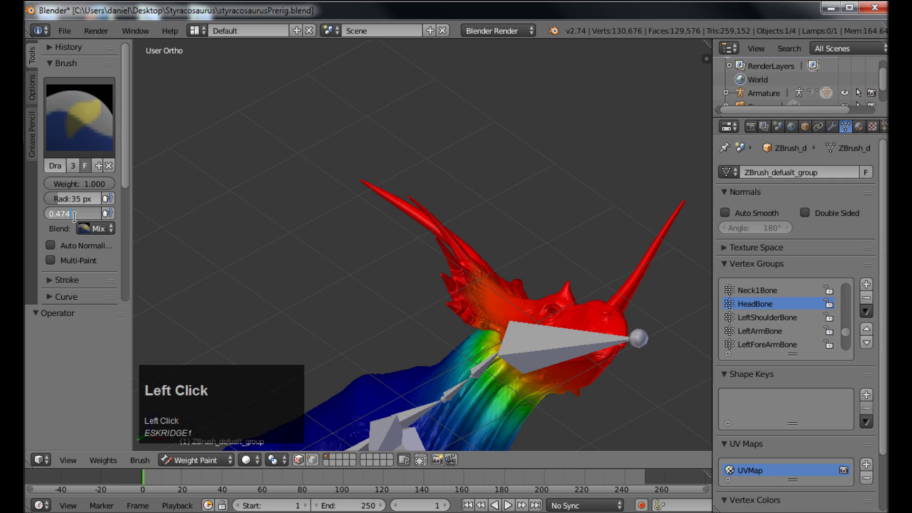
key("BackSpace")
key("1")
key("Return")
left_click(94, 219)
key("1")
key("BackSpace")
key("1")
key("Return")
- Paint full HeadBone weight along the long frill horn and orbit around the head to check it is all red
left_click_drag(441, 268, 335, 295)
right_click(334, 295)
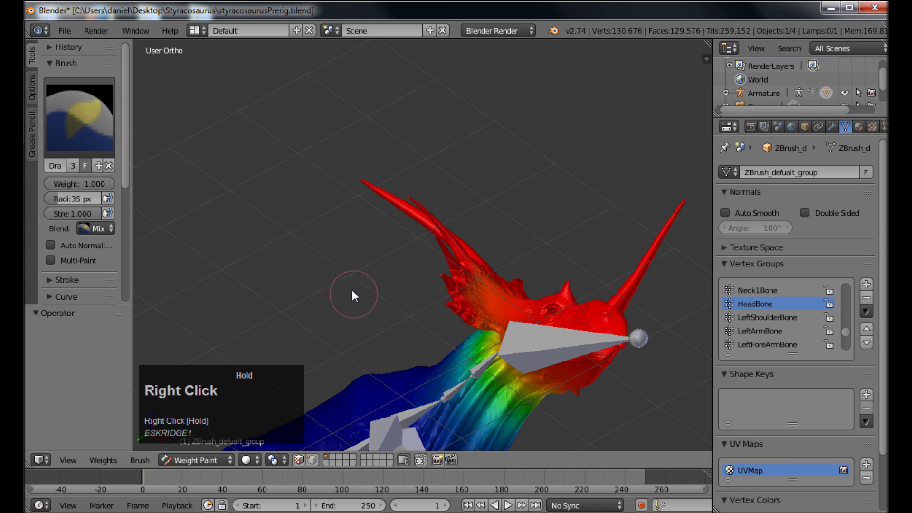
left_click_drag(357, 296, 206, 222)
left_click_drag(206, 221, 339, 216)
right_click(338, 216)
left_click_drag(541, 319, 455, 318)
scroll("down", 3)
scroll("up", 3)
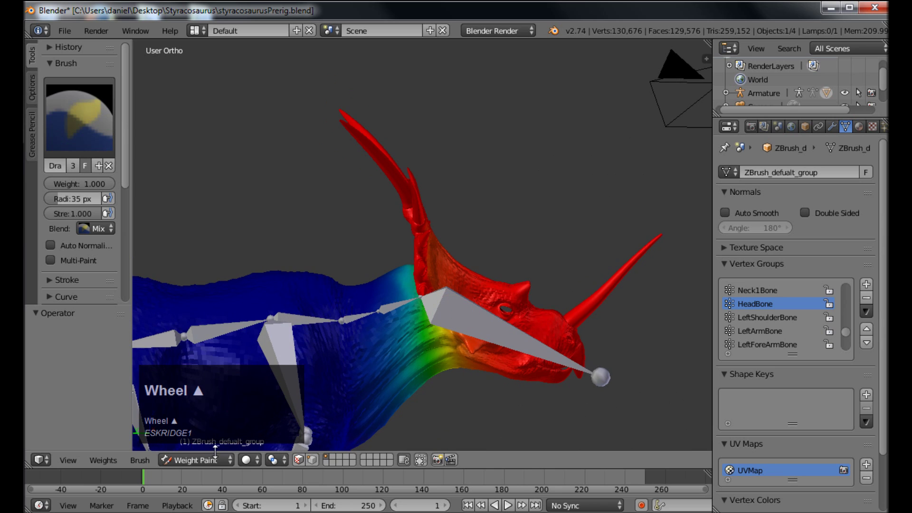
- In Pose Mode rotate the head bone to confirm the horns swing with it, leaving it tilted about 23 degrees
left_click(221, 464)
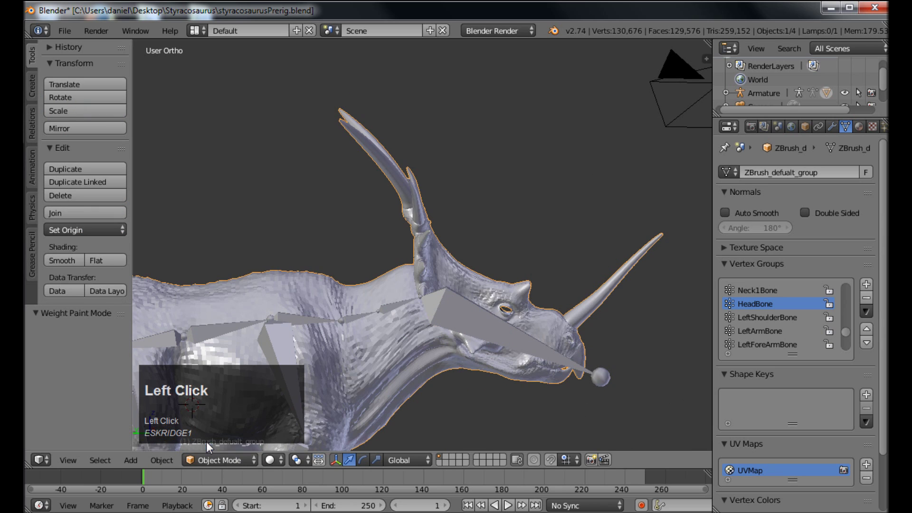
right_click(494, 333)
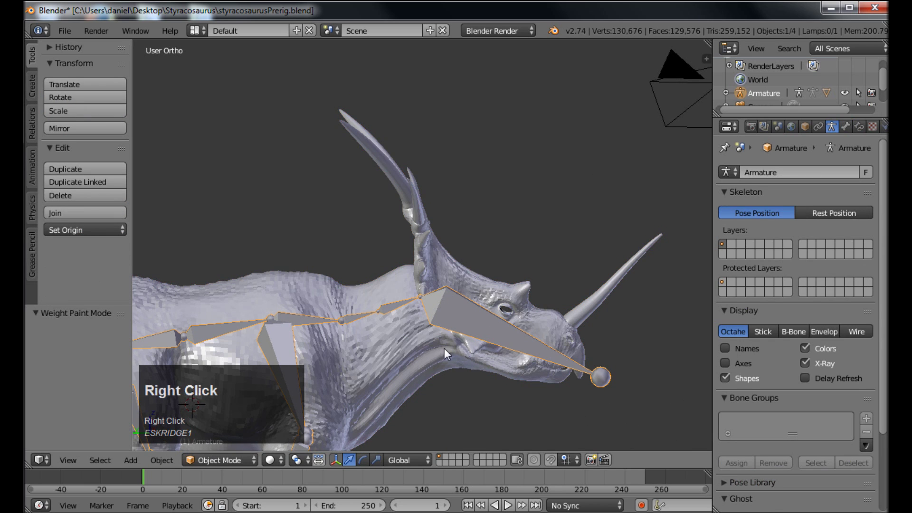
left_click(223, 465)
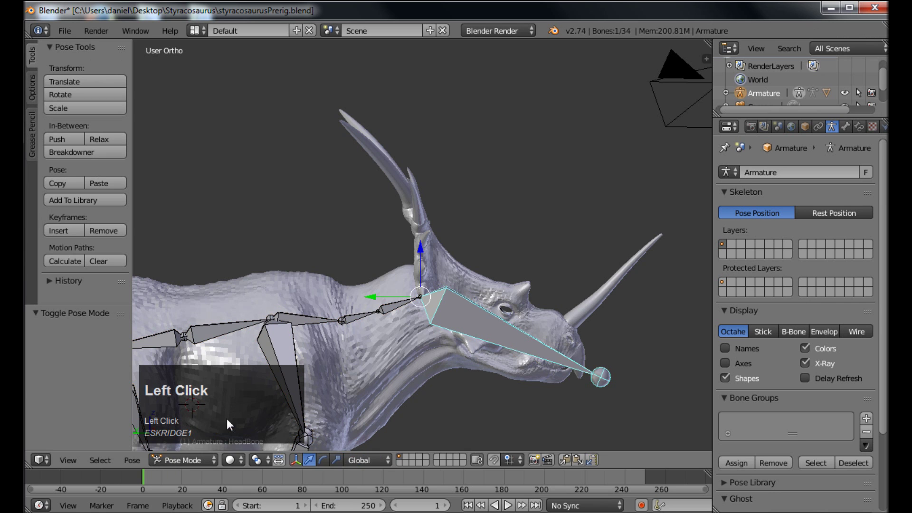
key("r")
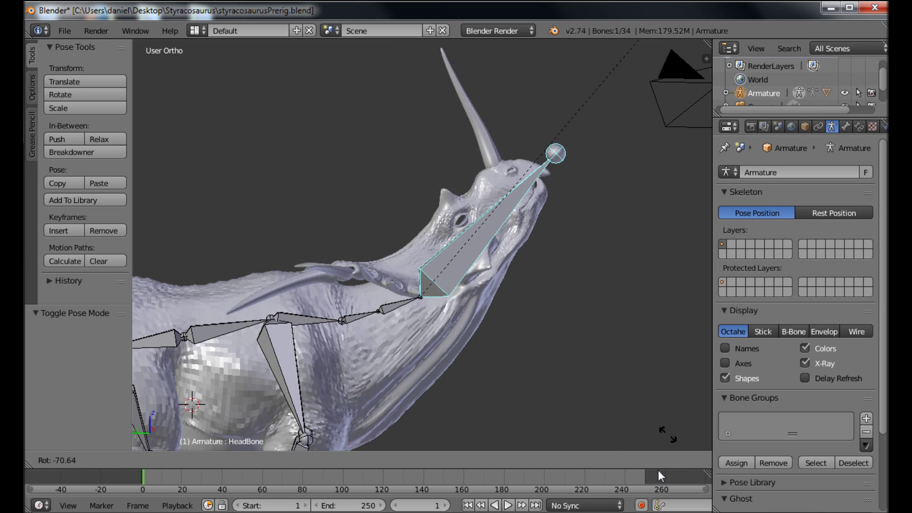
right_click(675, 433)
key("r")
left_click(637, 284)
- View the head from the front and rotate the neck bone to turn the head and neck
middle_click(602, 377)
scroll("up", 3)
scroll("down", 3)
scroll("up", 3)
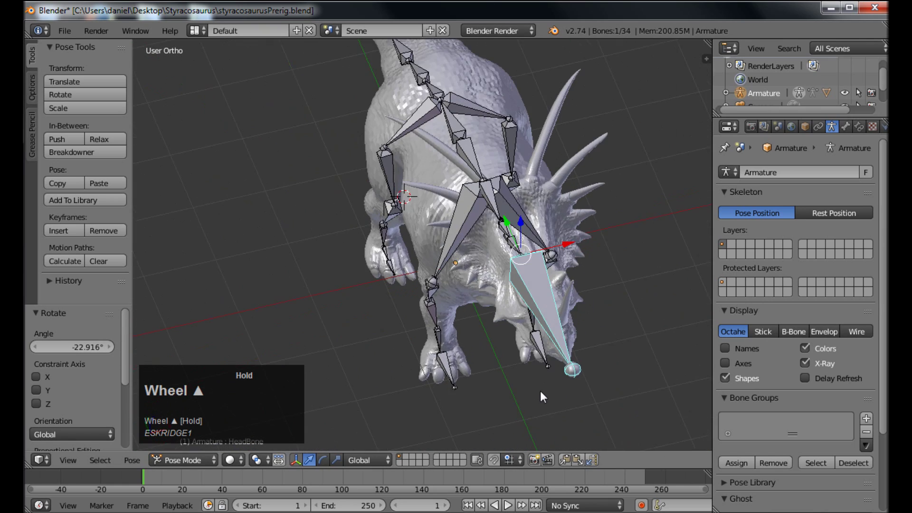
right_click(492, 200)
key("r")
left_click(476, 221)
- Orbit to the side and rotate the upper front leg bone forward
middle_click(448, 200)
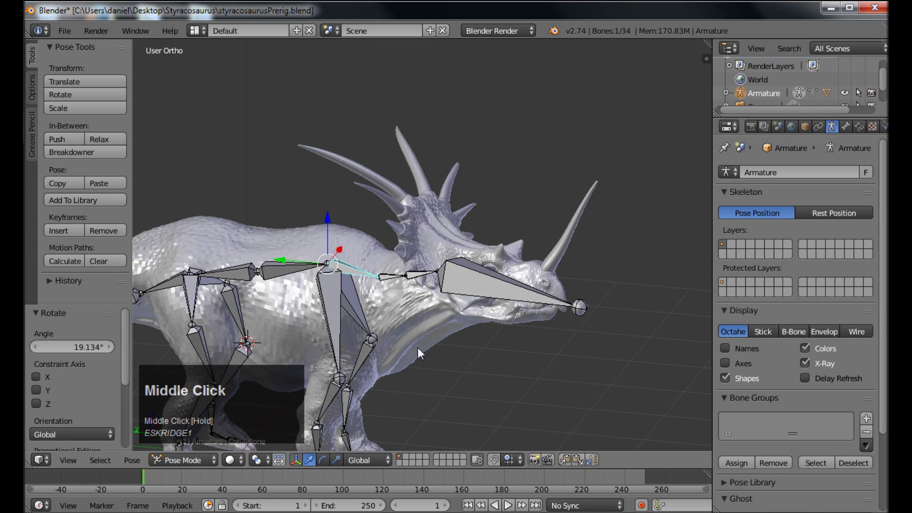
scroll("down", 3)
middle_click(523, 257)
scroll("up", 3)
right_click(556, 160)
key("t")
key("r")
left_click(593, 139)
- Rotate the lower front leg bone to bend the leg forward
right_click(569, 203)
key("r")
left_click(549, 209)
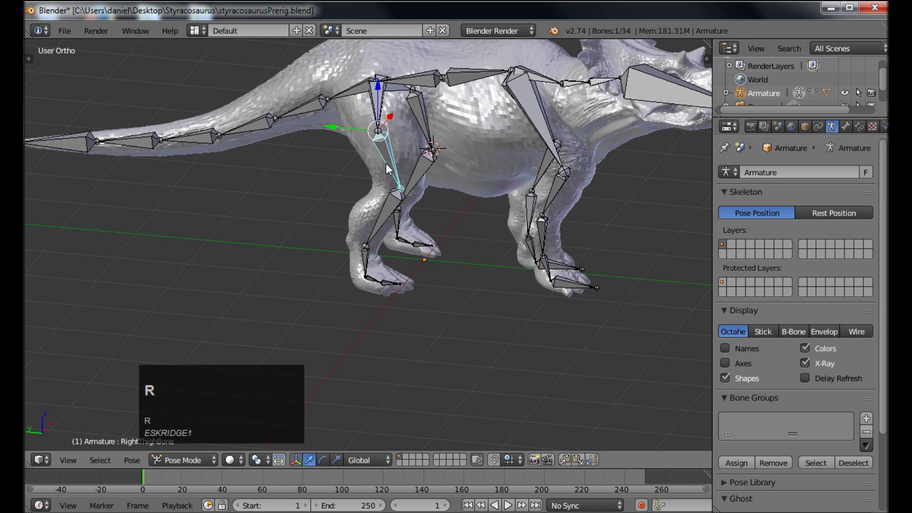